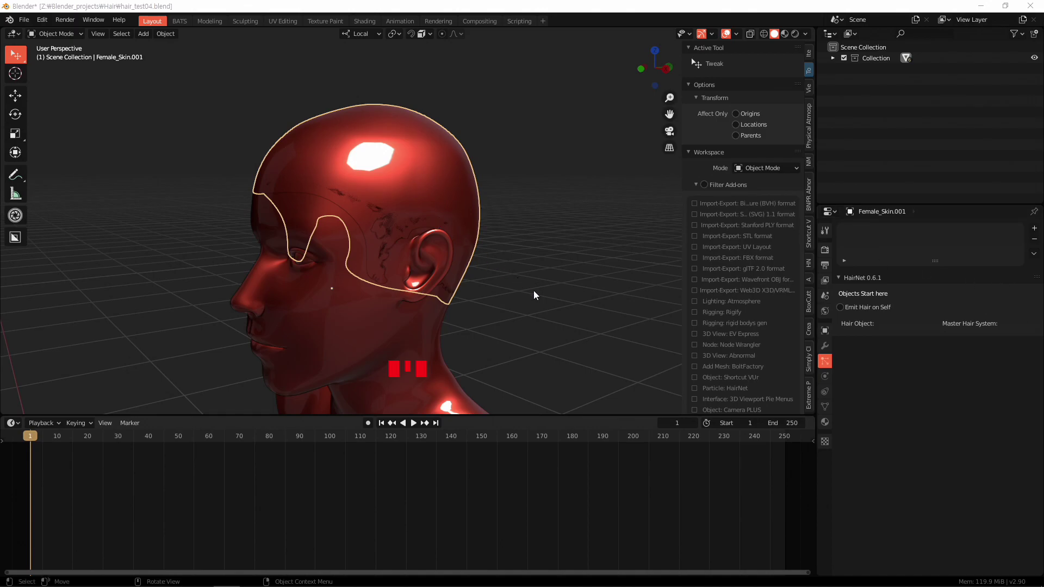
- Orbit around the red head to inspect the long straight hair strands on the scalp
drag(535, 315, 532, 307)
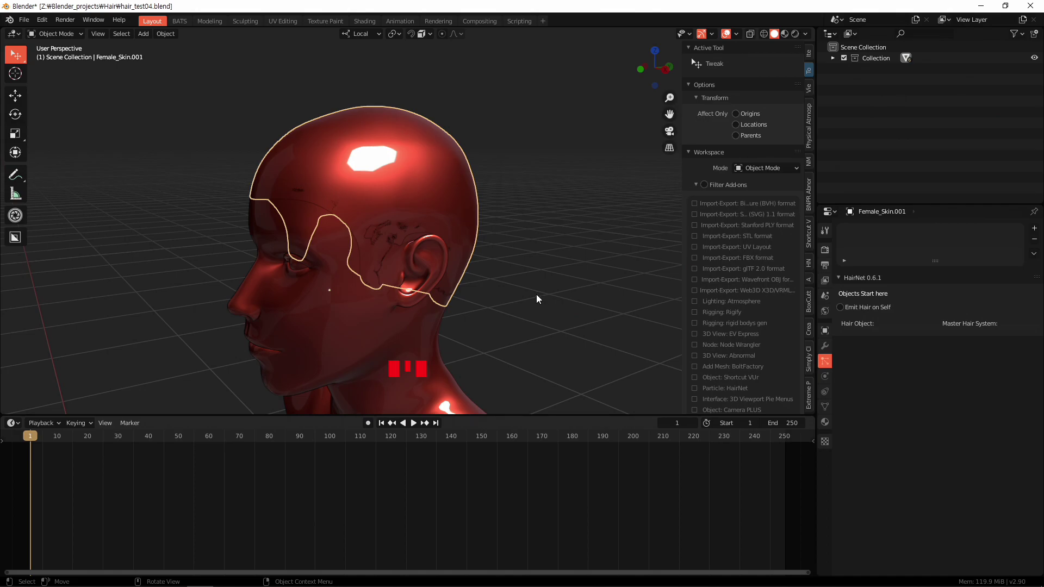
drag(514, 305, 1040, 229)
drag(1041, 229, 542, 259)
- Enable Advanced hair settings and set the Emission Number to 0, leaving the scalp bare
scroll(down, 3)
drag(478, 250, 521, 256)
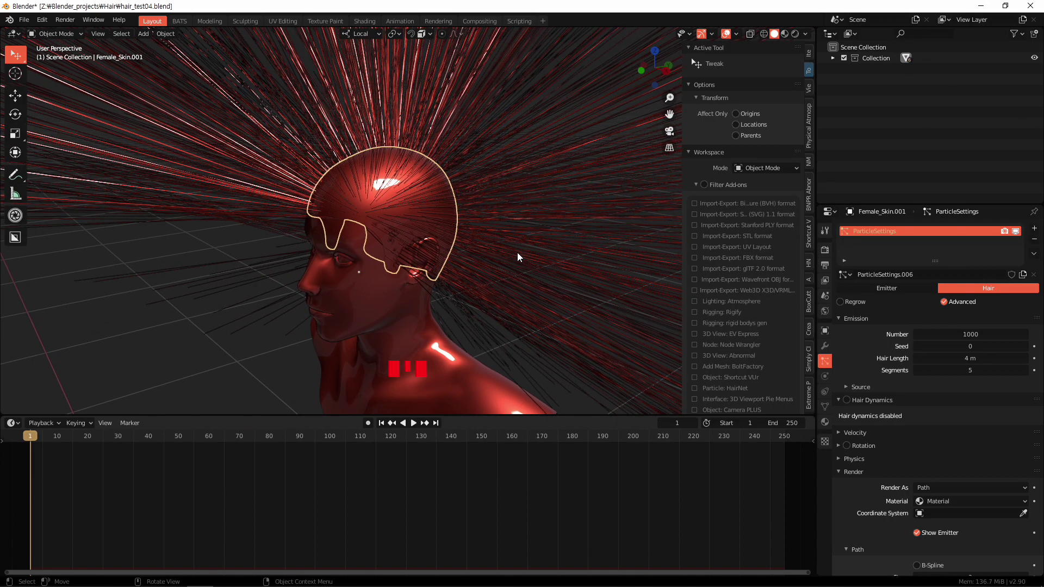
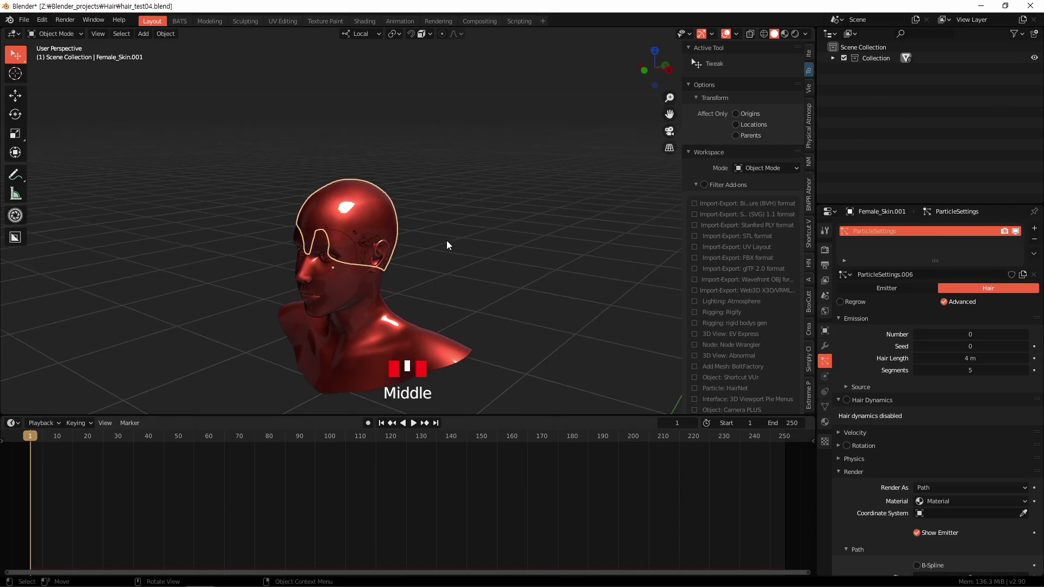
scroll(up, 3)
drag(457, 239, 448, 263)
- Switch into Particle Edit mode and choose the Add brush for guide strands
key(ctrl+Tab)
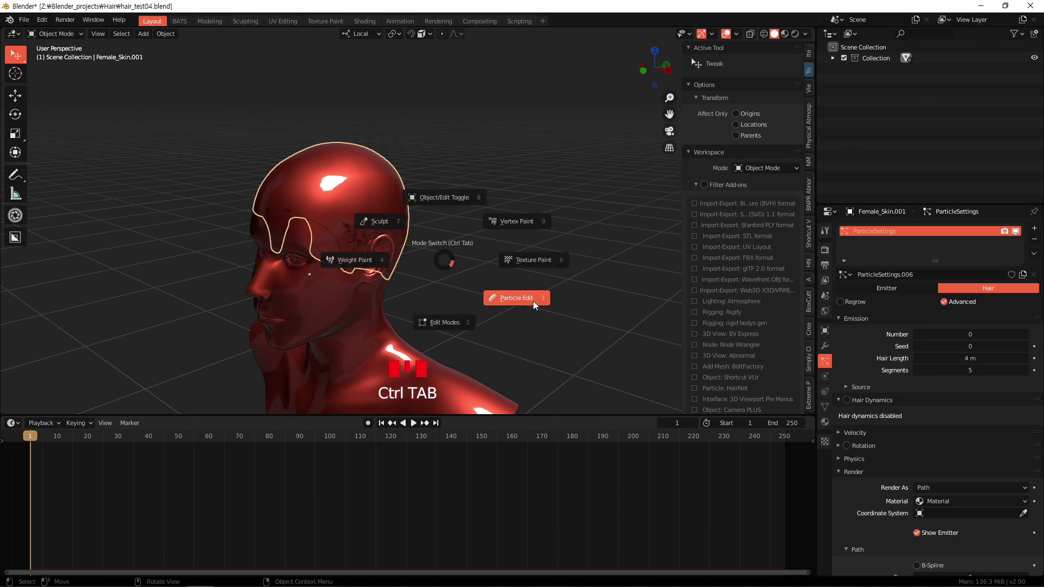
drag(446, 269, 486, 248)
scroll(up, 3)
middle_click(483, 254)
drag(514, 283, 39, 115)
drag(17, 140, 392, 307)
drag(391, 307, 345, 315)
drag(343, 316, 533, 349)
drag(533, 350, 365, 258)
scroll(down, 3)
click(23, 191)
- Resize the brush and add a bundle of straight guide strands beside the ear
middle_click(366, 258)
scroll(down, 3)
key(f)
drag(414, 282, 920, 371)
click(482, 256)
- Trim the new ear strands shorter with the Cut tool
middle_click(423, 255)
scroll(up, 3)
middle_click(407, 256)
scroll(up, 3)
middle_click(471, 278)
scroll(down, 3)
drag(436, 268, 23, 98)
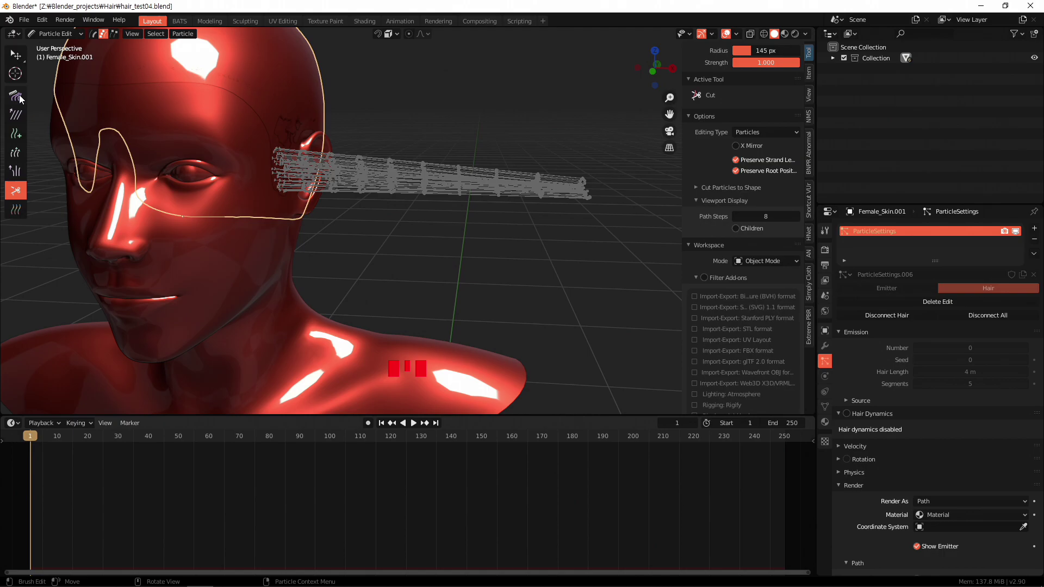
- Comb the ear strands with the Comb brush so they bend down from the ear
click(19, 97)
middle_click(464, 284)
key(f)
drag(471, 199, 461, 169)
drag(461, 169, 487, 231)
middle_click(487, 232)
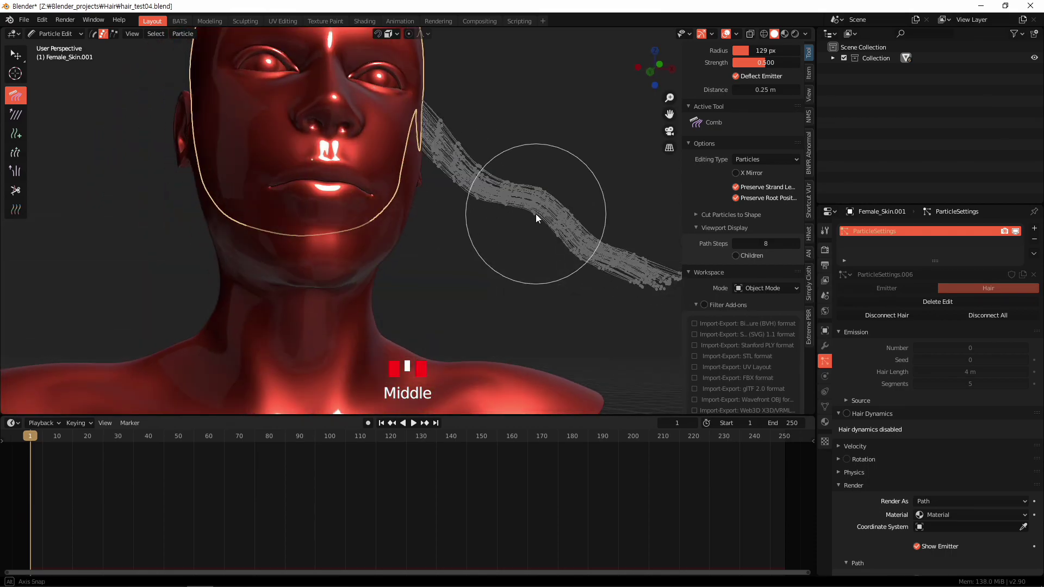
drag(511, 248, 480, 246)
drag(480, 247, 427, 286)
drag(428, 287, 512, 268)
drag(511, 268, 433, 288)
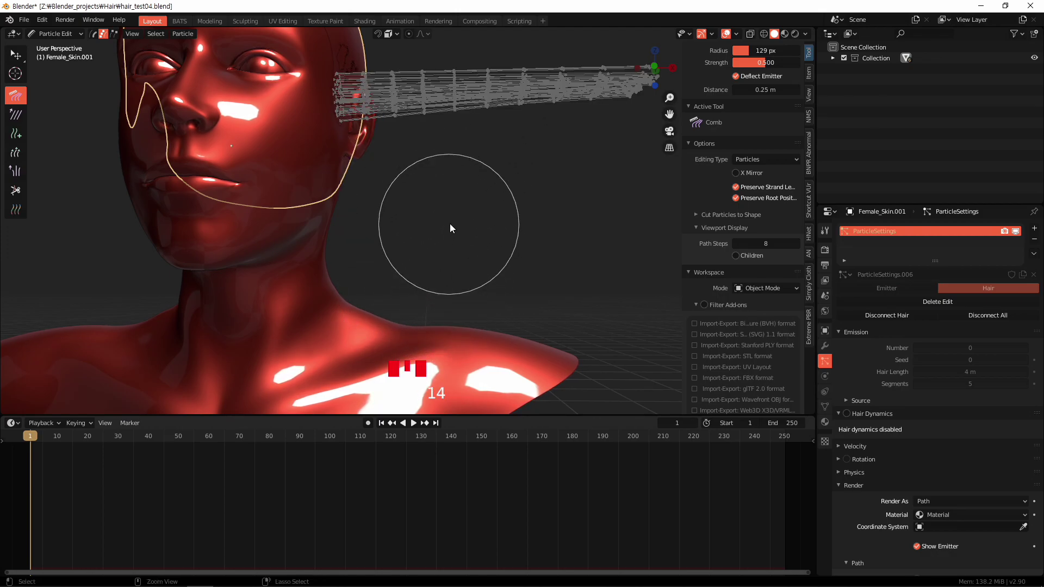
- Set a value of 14, recomb the lock and undo the last combing stroke
text(14)
middle_click(478, 234)
scroll(down, 3)
drag(458, 279, 471, 282)
key(c)
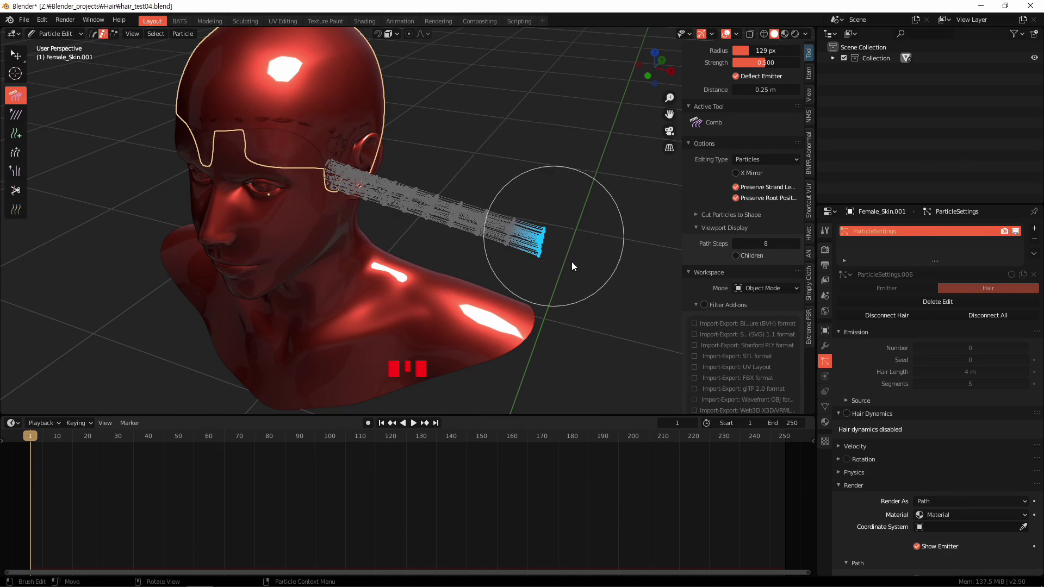
- Select the strand tips, extend the selection along the lock and move the points down the neck
drag(575, 266, 562, 244)
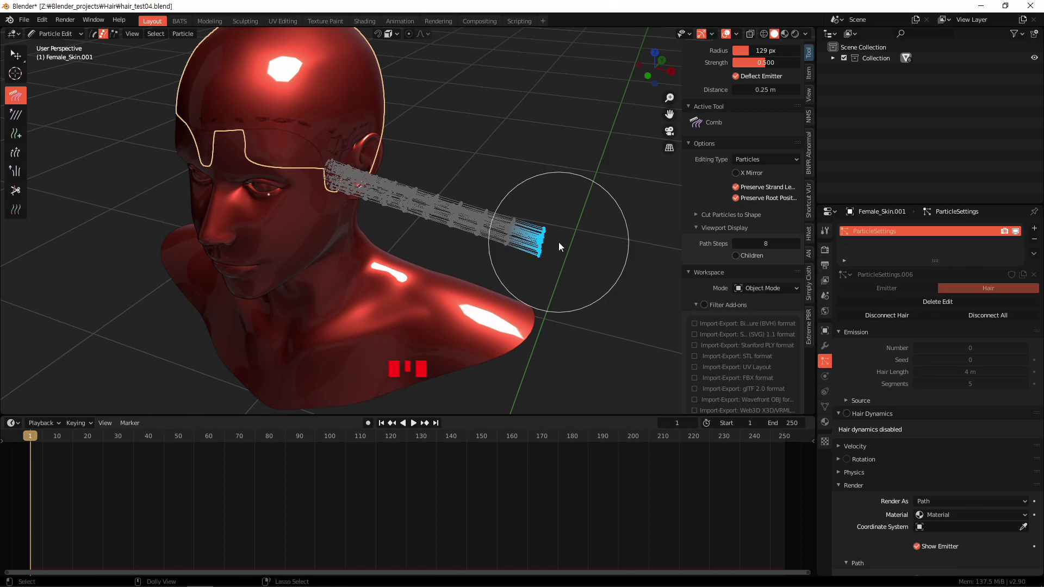
key(ctrl+shift+KP_Add)
key(ctrl+KP_Add)
key(ctrl+KP_Add)
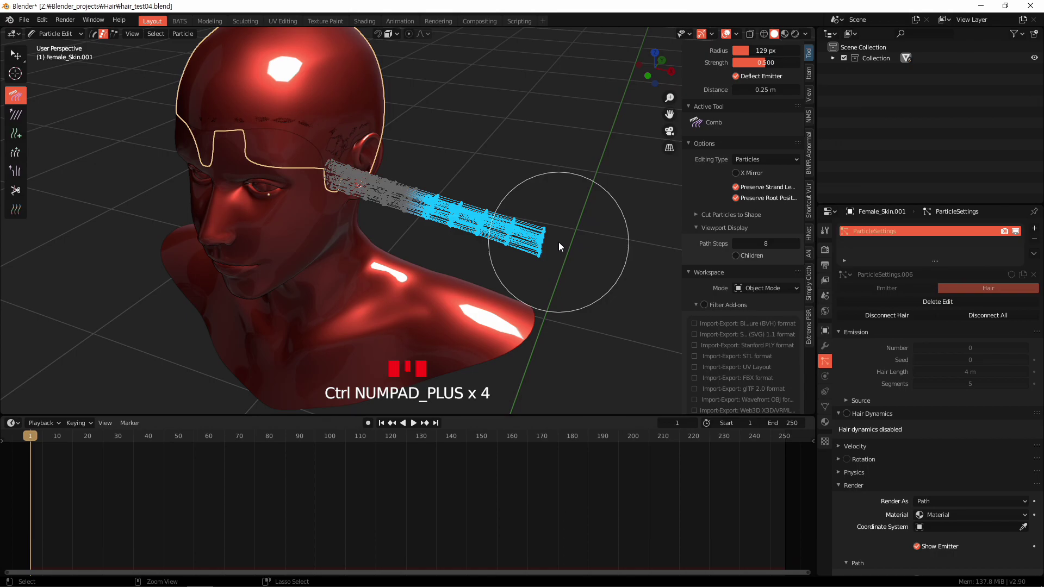
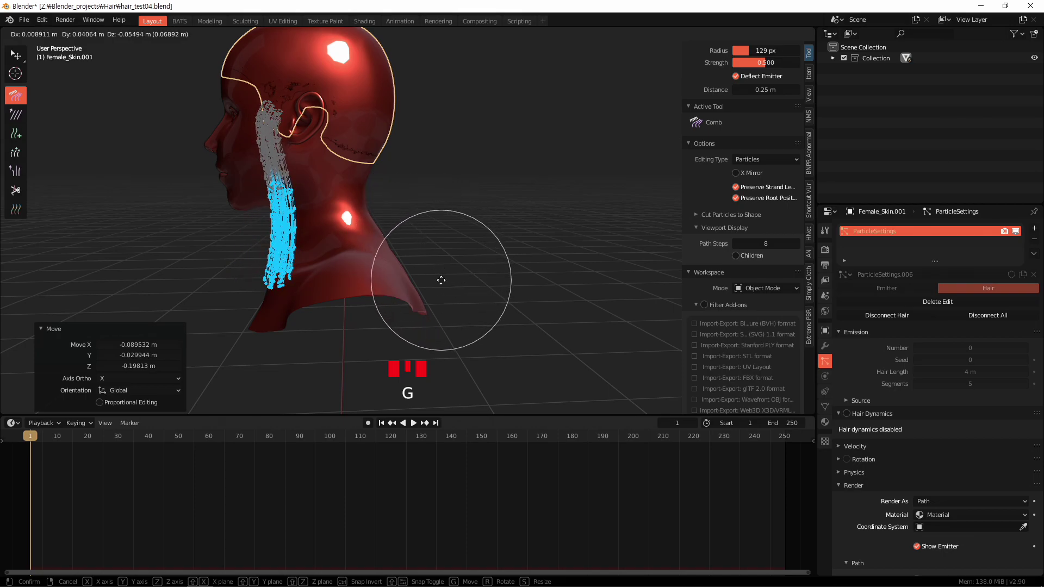
- Scale the selected strand tips together into a narrow bundle
drag(421, 219, 508, 260)
scroll(up, 3)
middle_click(504, 280)
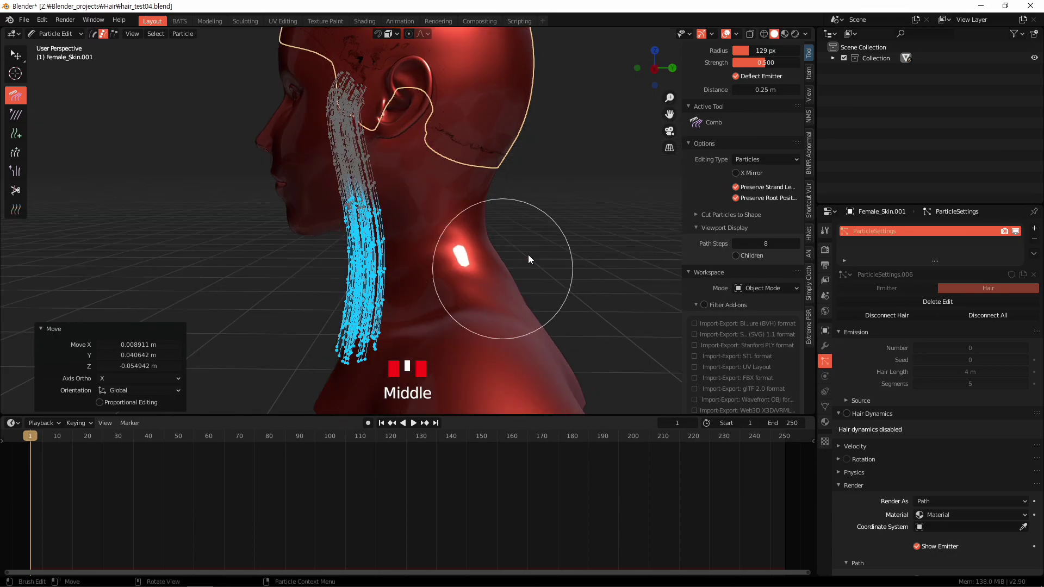
key(s)
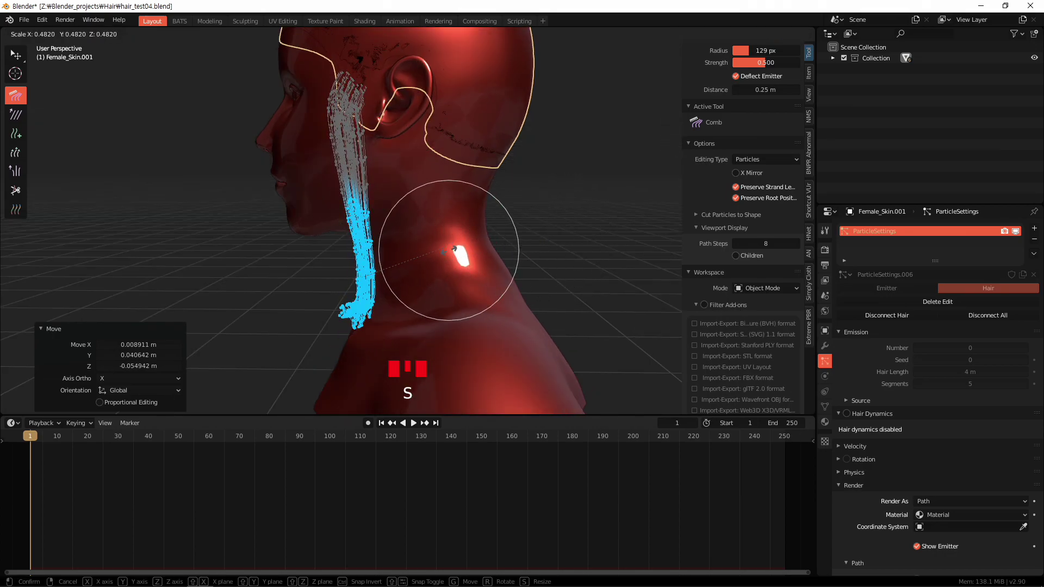
- Comb the ear lock down along the neck toward the shoulder
drag(485, 273, 24, 193)
drag(24, 193, 436, 327)
drag(435, 327, 24, 100)
drag(24, 101, 497, 242)
drag(498, 242, 506, 224)
- Extend the tip selection and reshape the lock so it hangs to the collarbone
key(ctrl+KP_Add)
key(ctrl+KP_Add)
drag(424, 170, 433, 140)
key(f)
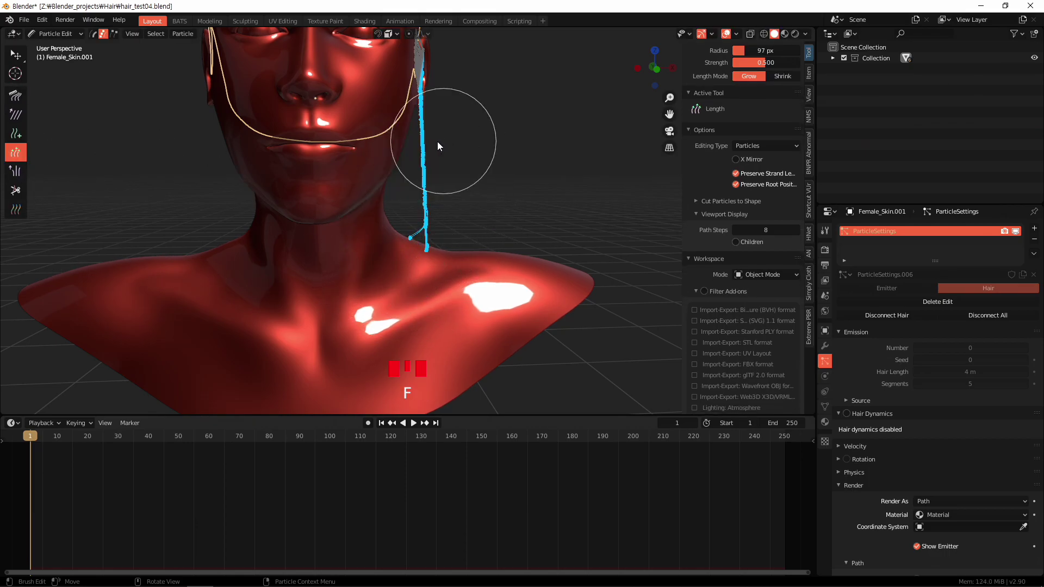
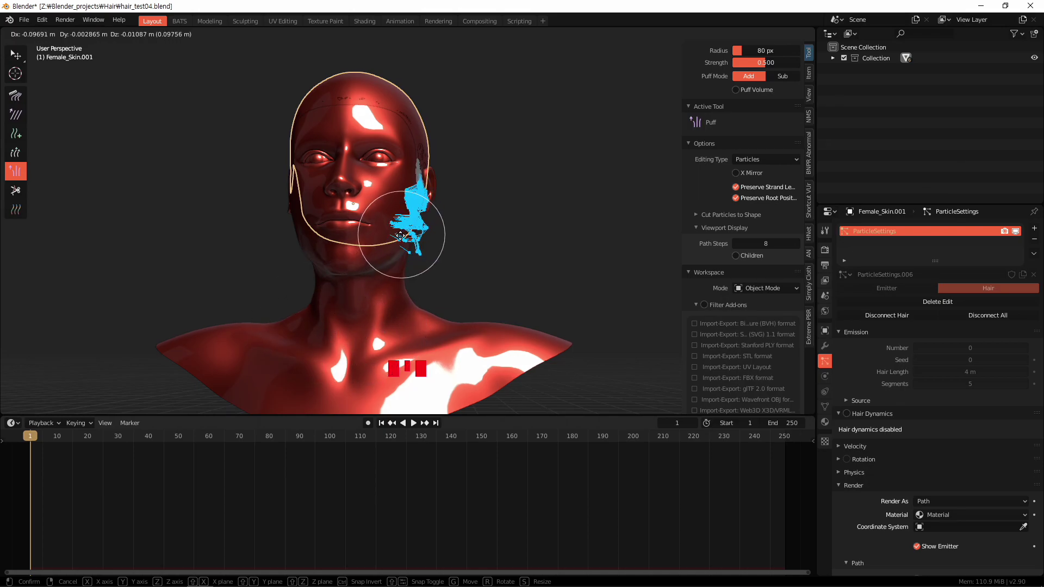
- Select the lock's strand points from behind and move them with G
drag(521, 235, 357, 255)
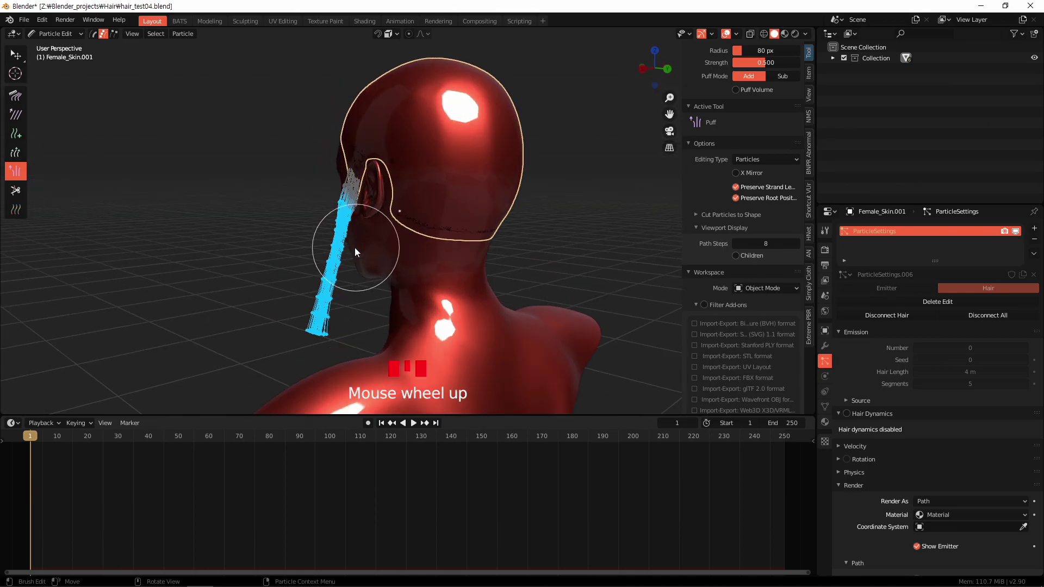
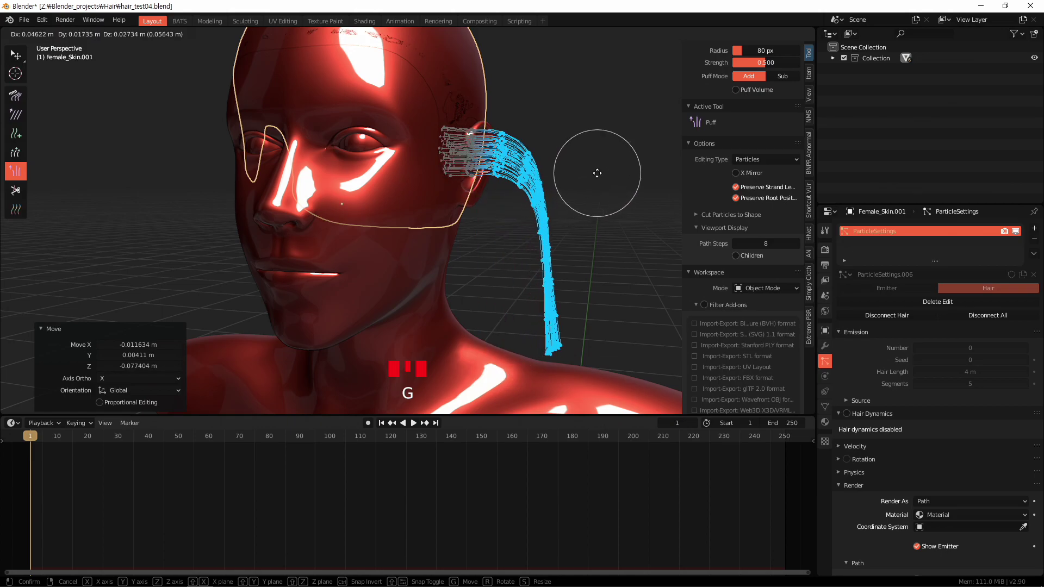
middle_click(611, 242)
key(ctrl+KP_Add)
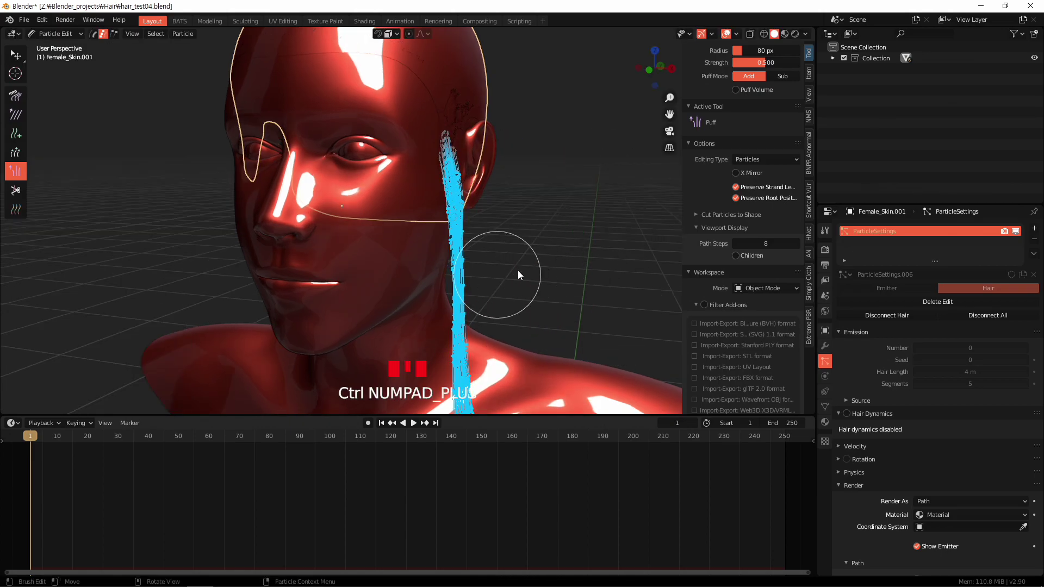
middle_click(571, 252)
key(g)
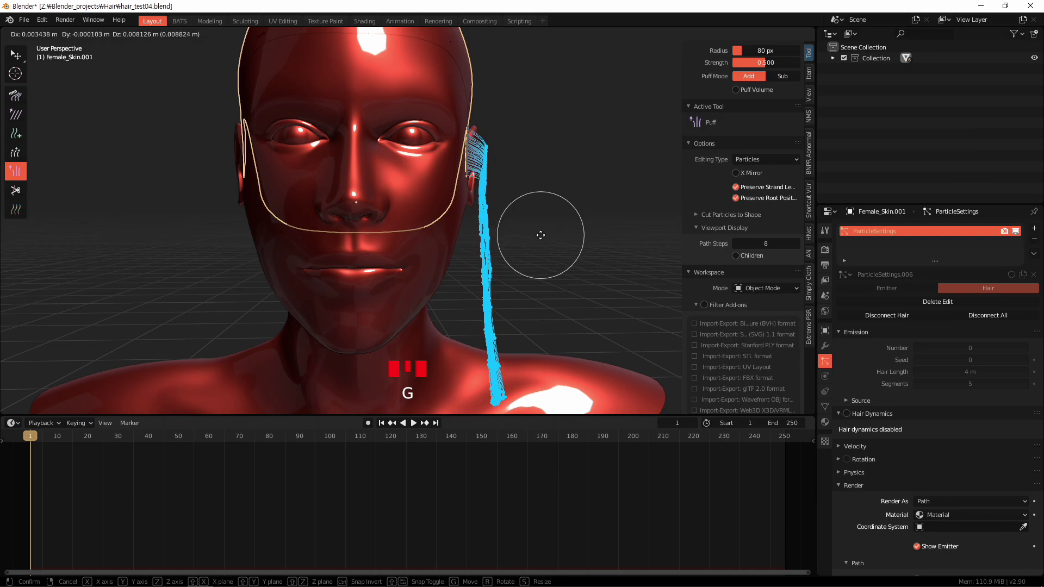
- Comb the lock into a straight bundle falling down the side of the neck
drag(553, 277, 463, 265)
scroll(down, 3)
drag(465, 263, 496, 282)
scroll(down, 3)
middle_click(481, 287)
scroll(up, 3)
drag(463, 286, 550, 321)
- Deselect all points and finish straightening the lock behind the ear
key(alt+a)
drag(435, 299, 439, 250)
scroll(up, 3)
drag(432, 270, 15, 189)
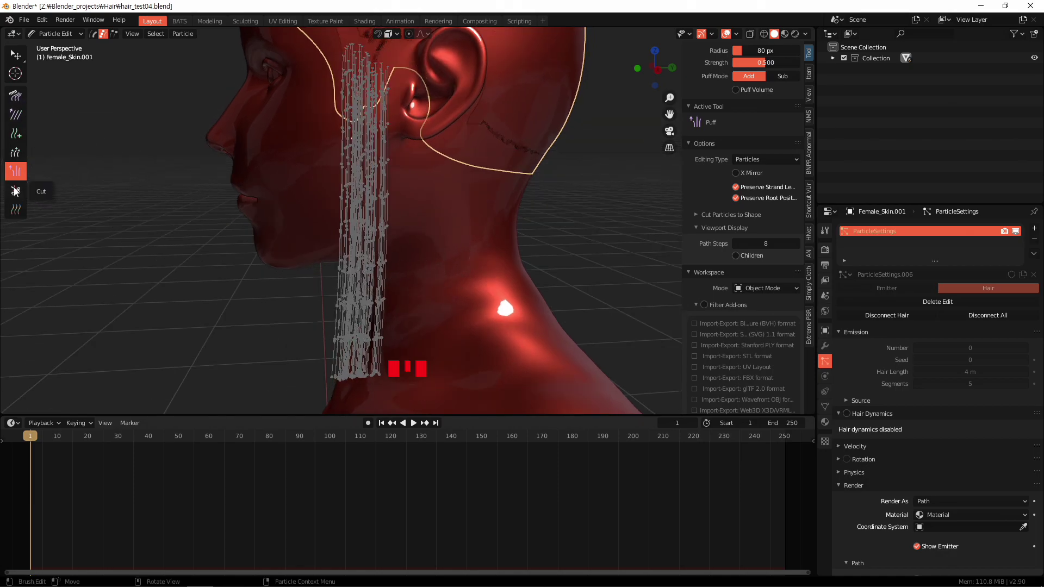
- Add a fan of guide strands across the top of the scalp with the Add brush
drag(302, 174, 25, 135)
drag(25, 135, 422, 256)
drag(421, 256, 410, 296)
drag(411, 296, 440, 258)
middle_click(440, 259)
scroll(down, 3)
middle_click(421, 242)
scroll(down, 3)
drag(387, 269, 233, 224)
scroll(down, 3)
- Cut the new scalp strands back to a shorter length with the Cut tool
click(21, 190)
middle_click(444, 315)
scroll(down, 3)
drag(507, 164, 538, 260)
drag(539, 260, 520, 225)
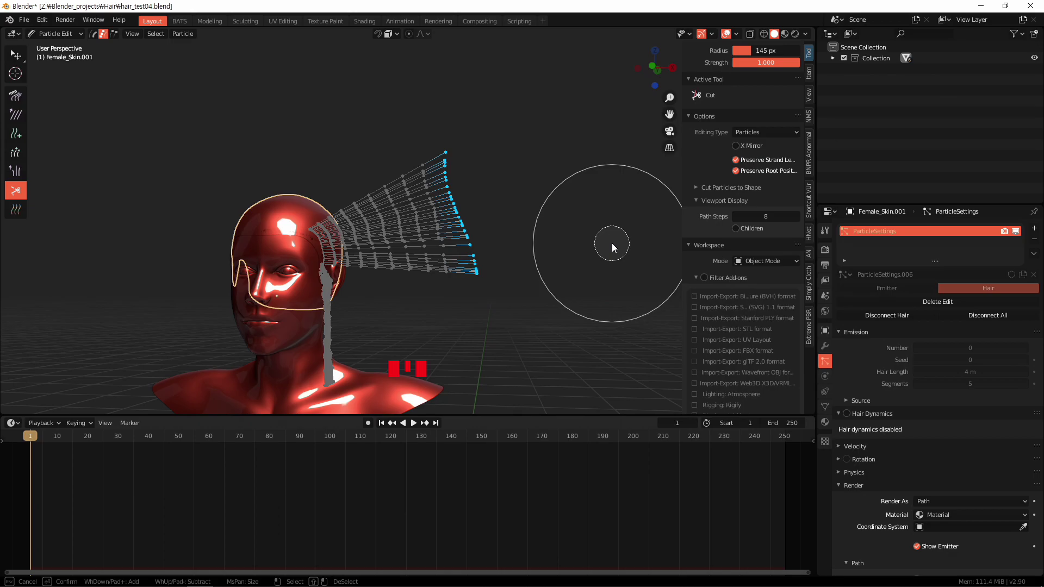
- Select the tips of the scalp strands and adjust the selection along them
middle_click(522, 229)
key(ctrl+KP_Add)
key(ctrl+KP_Add)
key(ctrl+KP_Add)
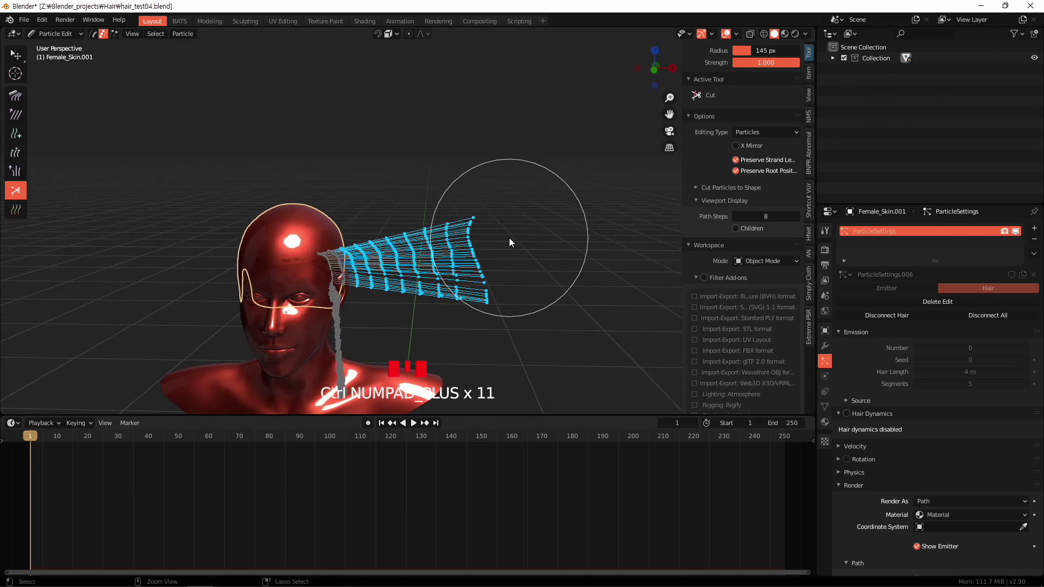
key(ctrl+KP_Subtract)
key(ctrl+KP_Subtract)
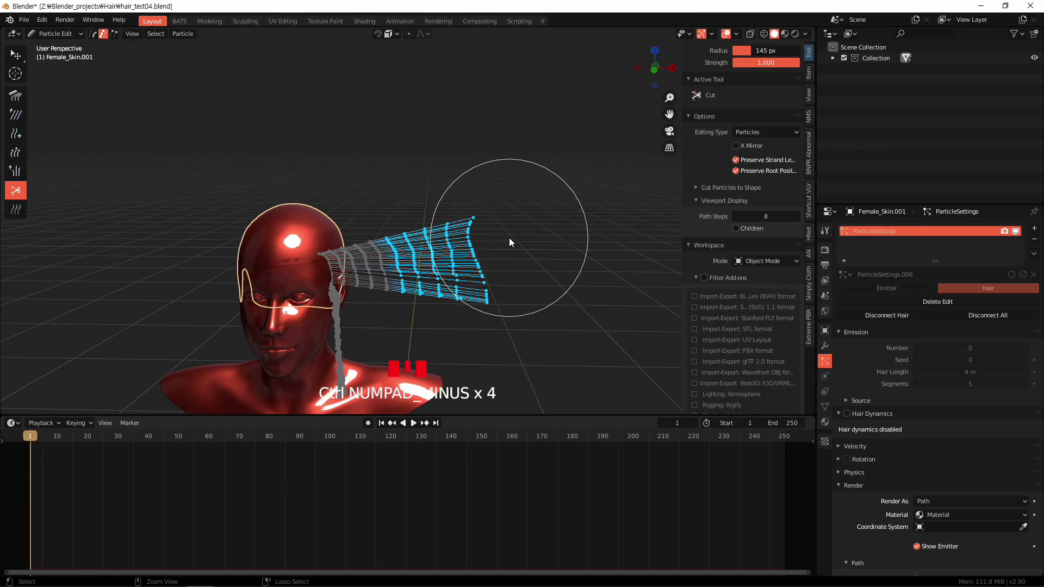
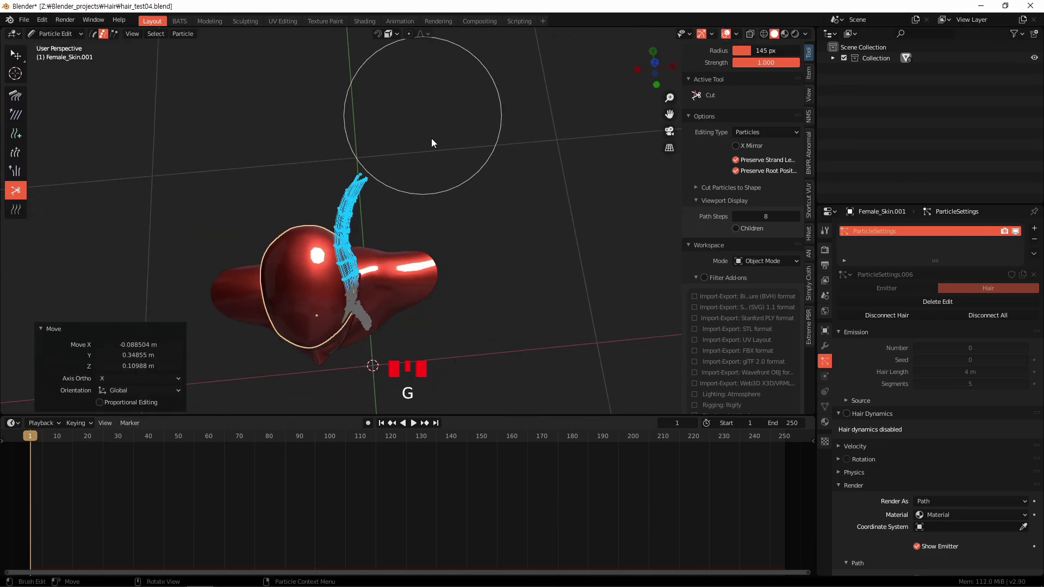
- Move the selected scalp tips back over the head, checking from above and circle-selecting again
drag(473, 277, 441, 245)
scroll(up, 3)
middle_click(481, 269)
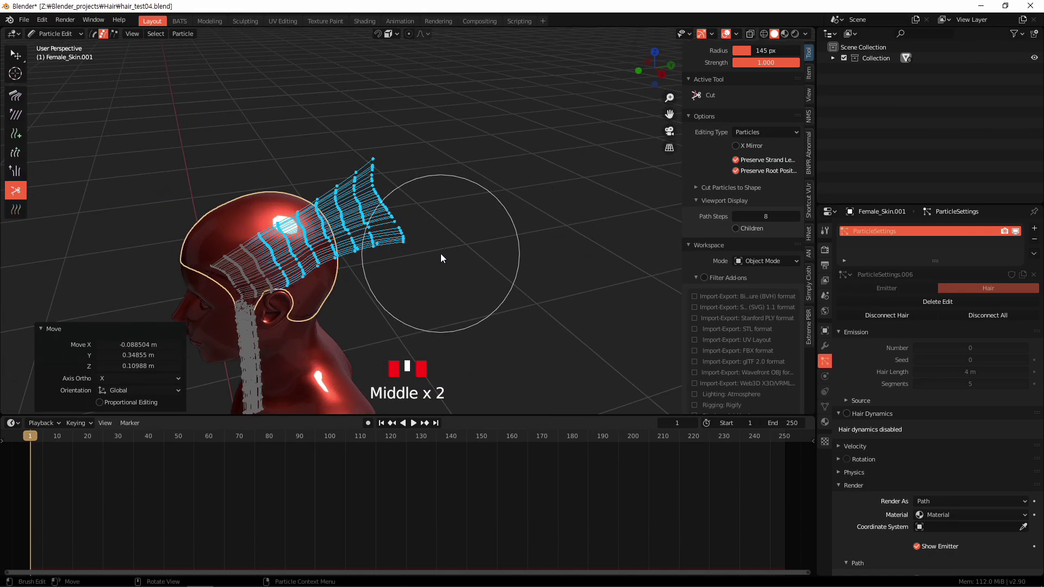
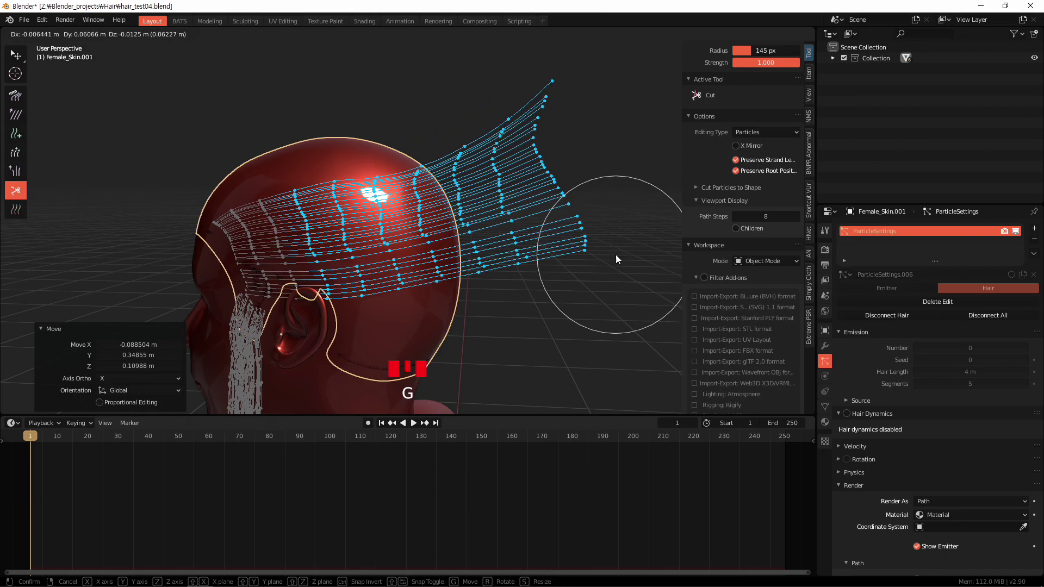
middle_click(531, 257)
scroll(up, 3)
drag(420, 318, 362, 306)
key(c)
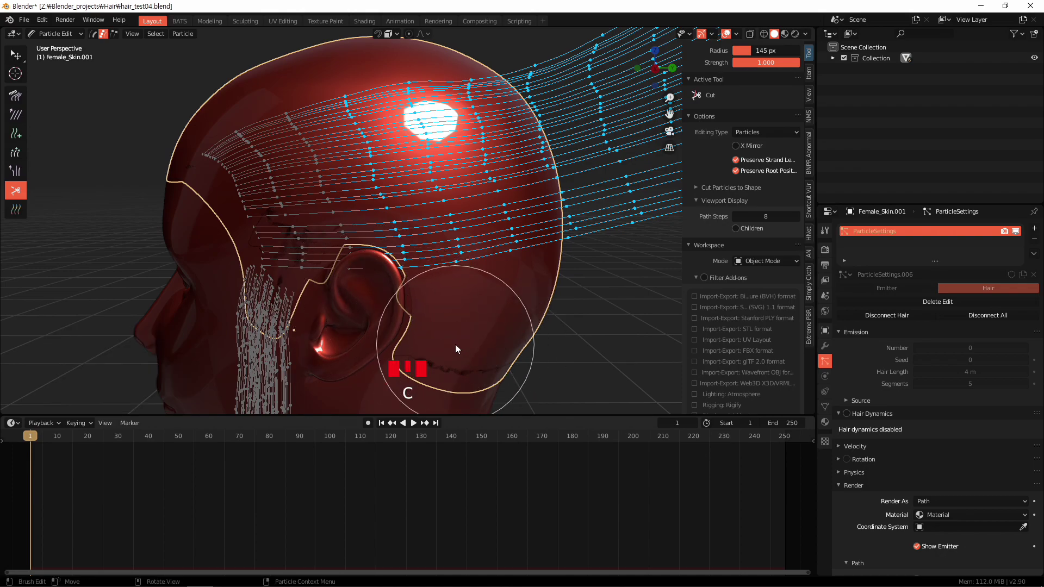
key(alt+a)
key(c)
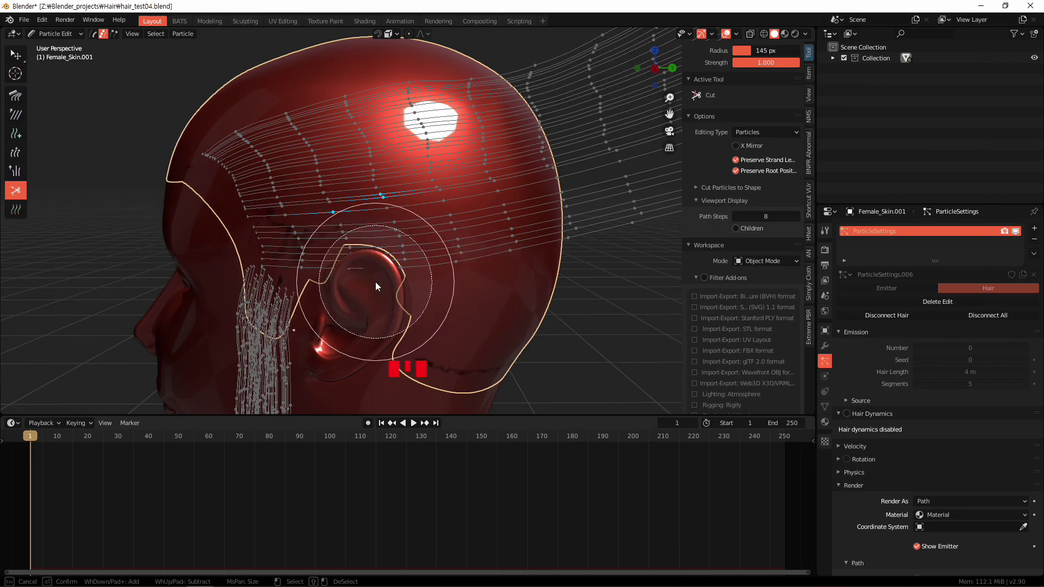
- Comb the lower scalp strands in around the ear so they hug the skull, undoing one stroke
drag(397, 303, 346, 310)
drag(346, 309, 375, 305)
key(ctrl+z)
drag(26, 104, 335, 276)
drag(335, 275, 482, 271)
scroll(down, 3)
drag(476, 277, 500, 303)
key(c)
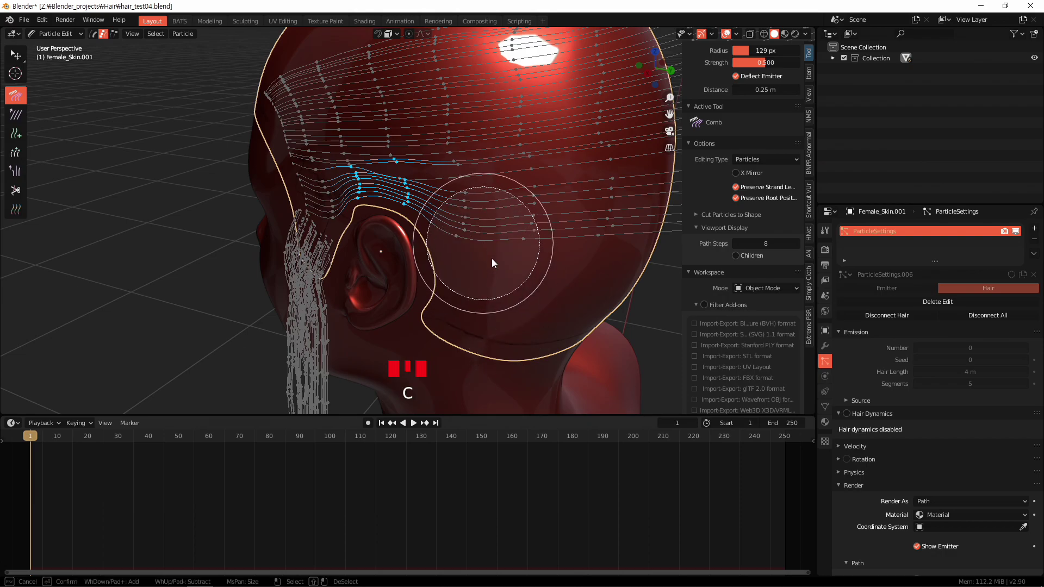
key(alt+a)
- Comb the scalp strands back over the top of the head toward the rear
drag(498, 270, 385, 274)
scroll(down, 3)
scroll(up, 3)
scroll(up, 3)
key(c)
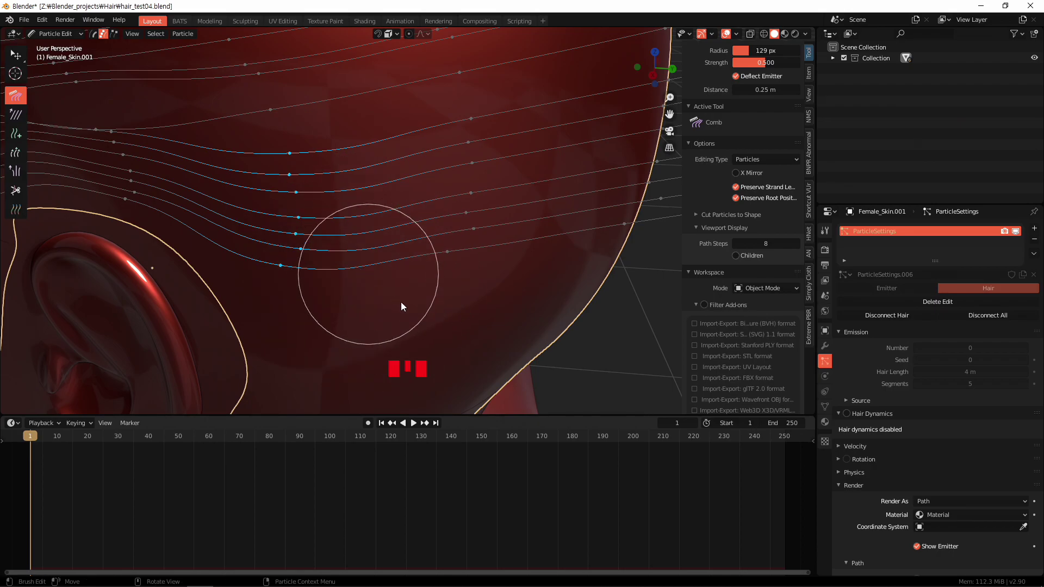
scroll(down, 3)
middle_click(430, 293)
key(g)
drag(436, 261, 403, 267)
- Resize the comb brush and check the combed strands from the side of the head
key(alt+a)
key(c)
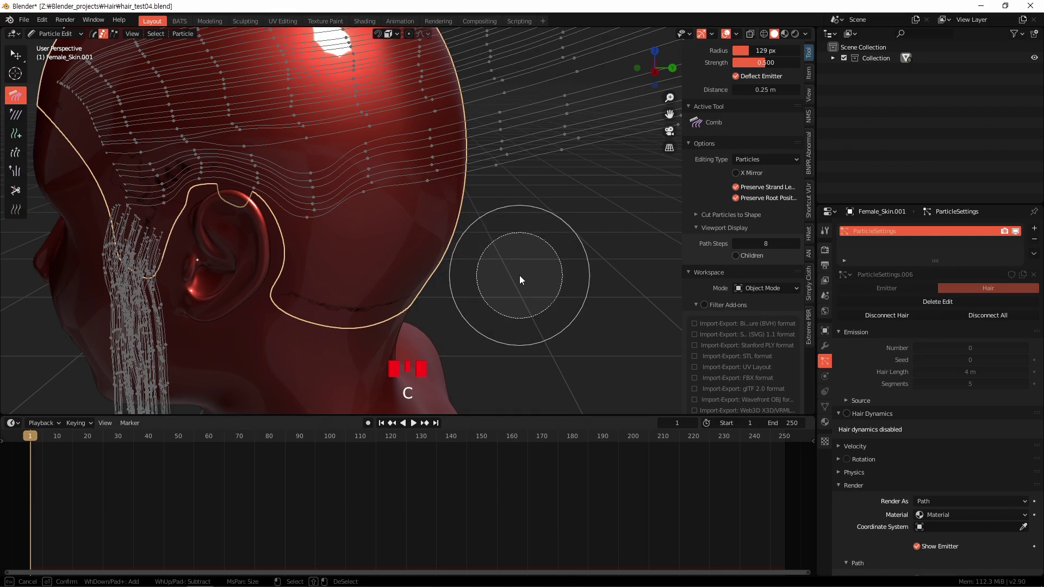
scroll(down, 3)
middle_click(483, 271)
key(c)
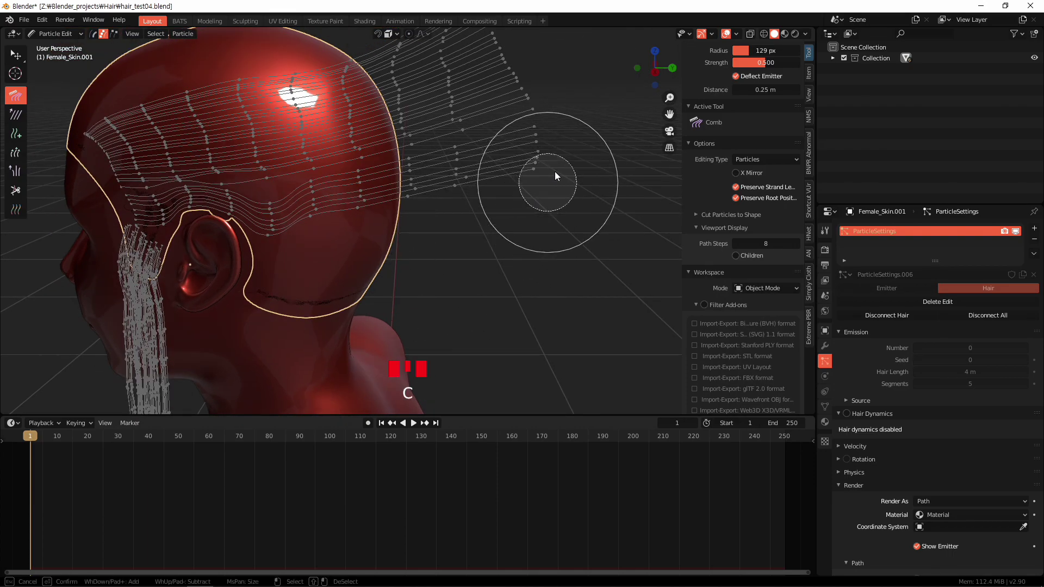
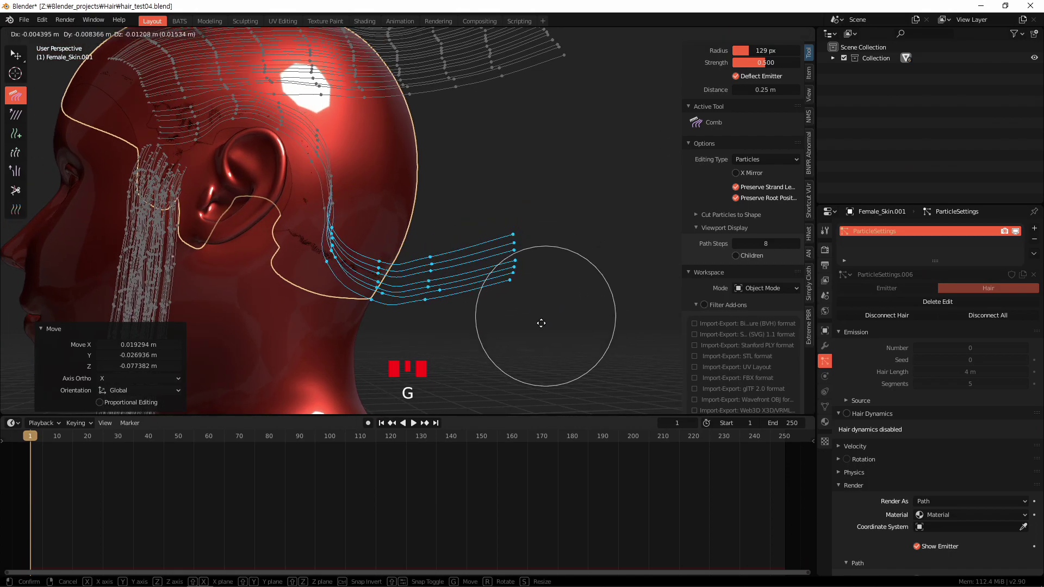
- Move the selected strand tips behind the ear down onto the back of the neck
drag(571, 235, 560, 227)
key(ctrl+KP_Subtract)
key(ctrl+KP_Subtract)
key(g)
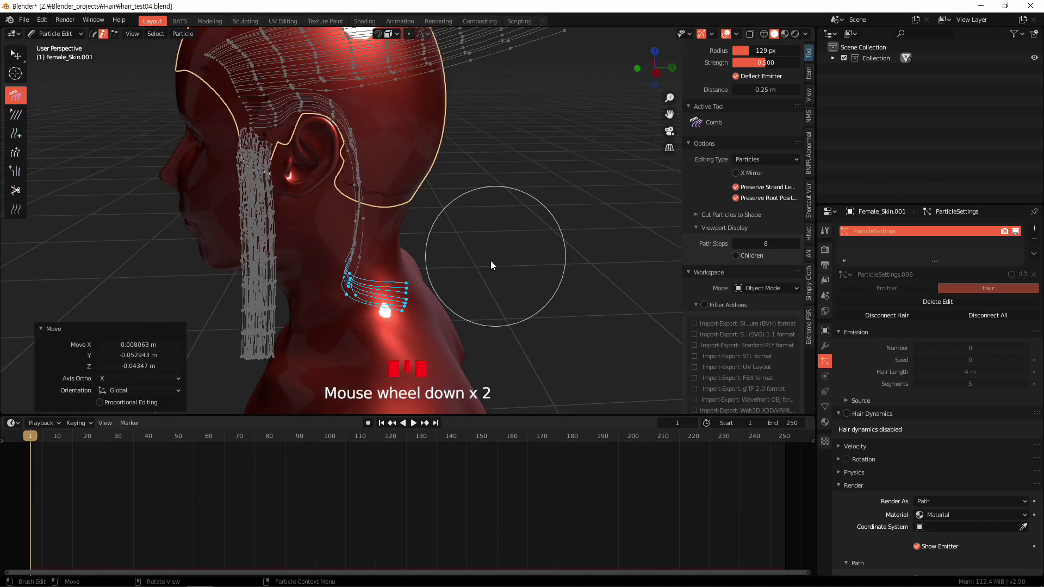
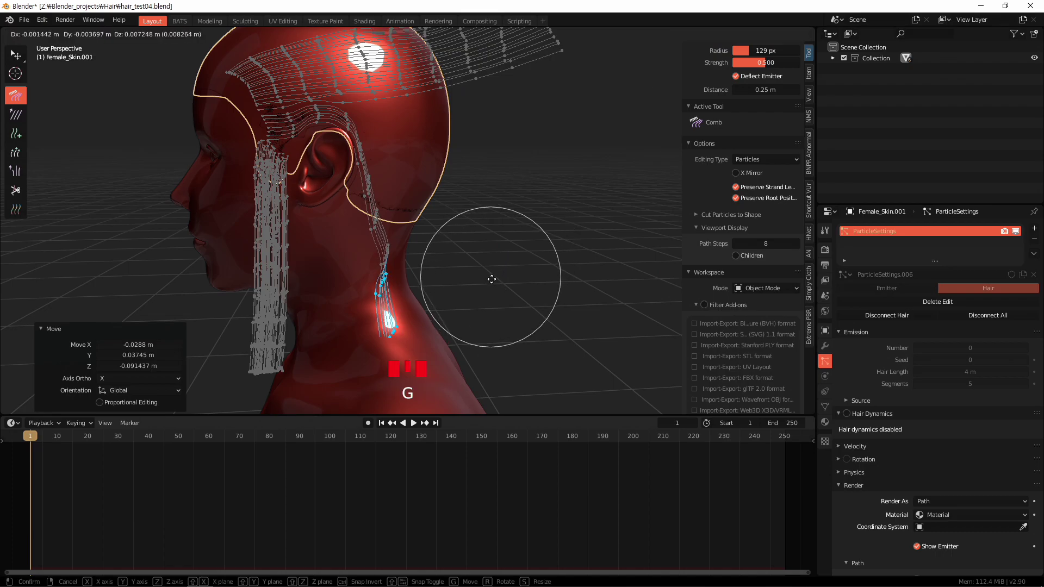
drag(534, 310, 498, 304)
- Select the strands behind the ear and comb them so they hang down the neck
drag(498, 304, 495, 226)
scroll(up, 3)
middle_click(495, 226)
drag(499, 221, 523, 267)
scroll(down, 3)
scroll(down, 3)
key(ctrl+KP_Add)
key(ctrl+KP_Add)
key(ctrl+KP_Add)
key(ctrl+KP_Add)
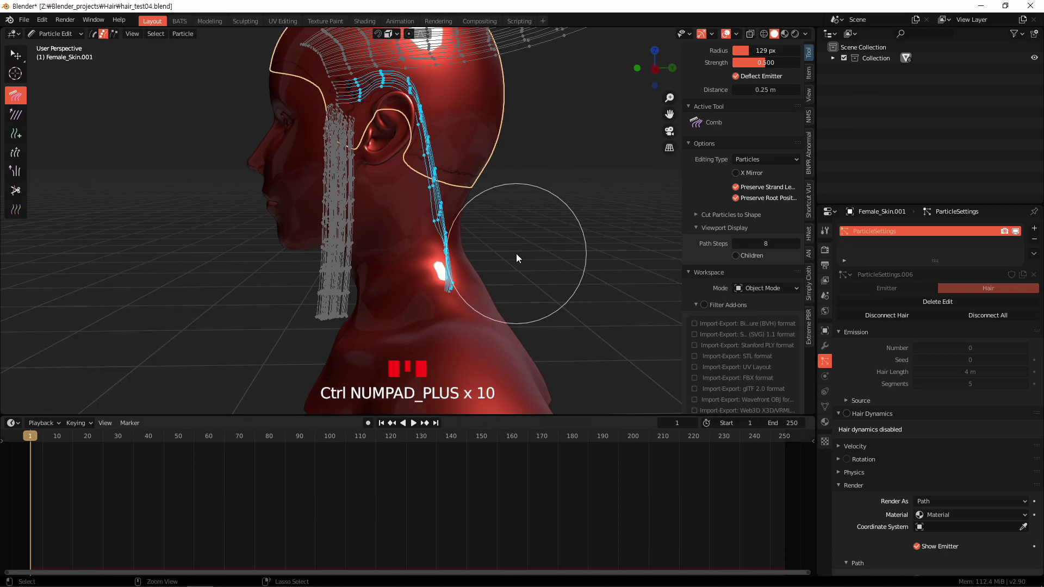
- From the back view, comb the back scalp strands downward and smooth them toward the nape
middle_click(469, 179)
scroll(up, 3)
drag(505, 248, 421, 175)
drag(420, 175, 393, 182)
drag(393, 182, 363, 255)
drag(362, 256, 407, 252)
drag(407, 251, 324, 249)
drag(323, 249, 465, 318)
drag(465, 318, 456, 260)
scroll(down, 3)
drag(490, 240, 519, 298)
- Select all guide strands and comb them down behind the head toward the neck
key(alt+a)
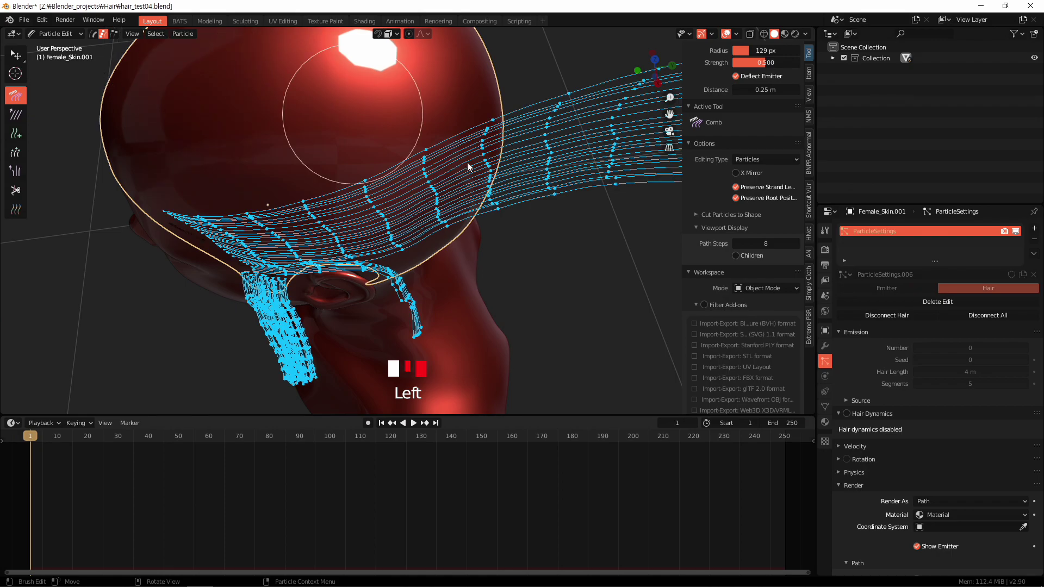
drag(477, 207, 433, 190)
drag(433, 191, 536, 245)
scroll(down, 3)
middle_click(529, 239)
drag(481, 167, 430, 177)
middle_click(430, 177)
drag(471, 131, 372, 217)
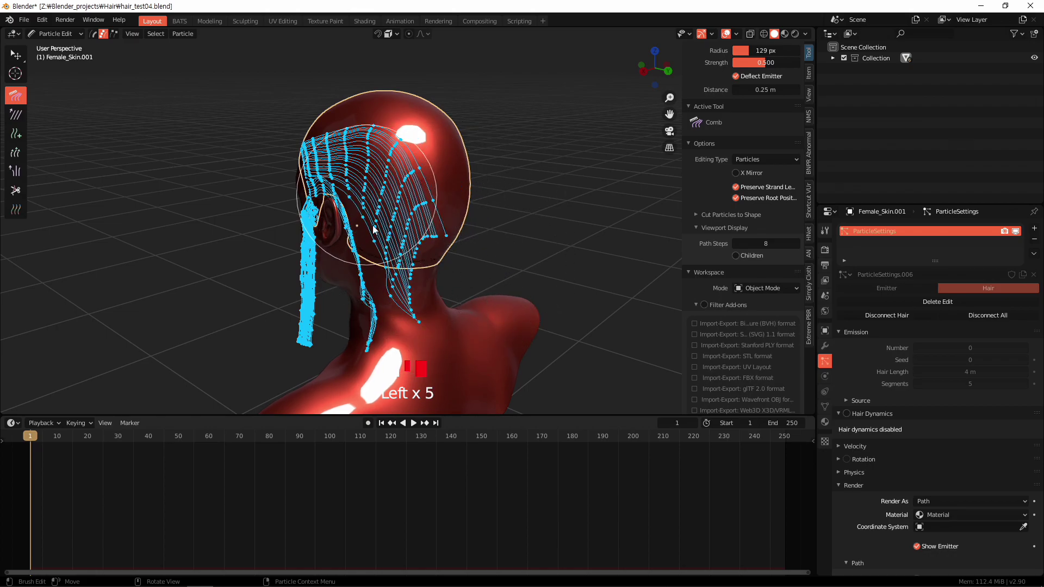
drag(364, 288, 345, 258)
- Undo the last comb strokes, recomb the nape strands downward and deselect the strands
key(ctrl+z)
key(ctrl+z)
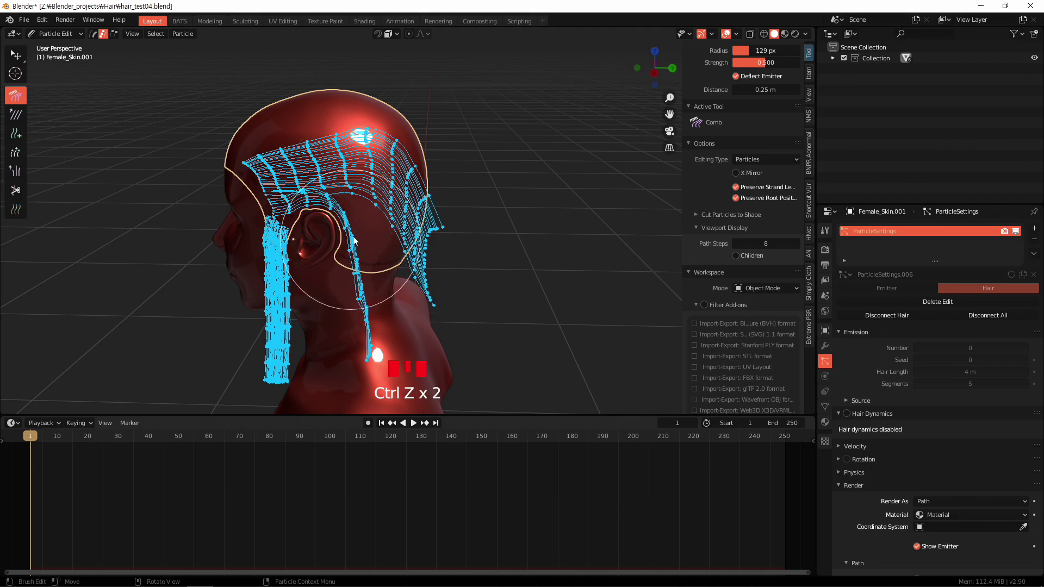
middle_click(381, 243)
scroll(up, 3)
middle_click(361, 243)
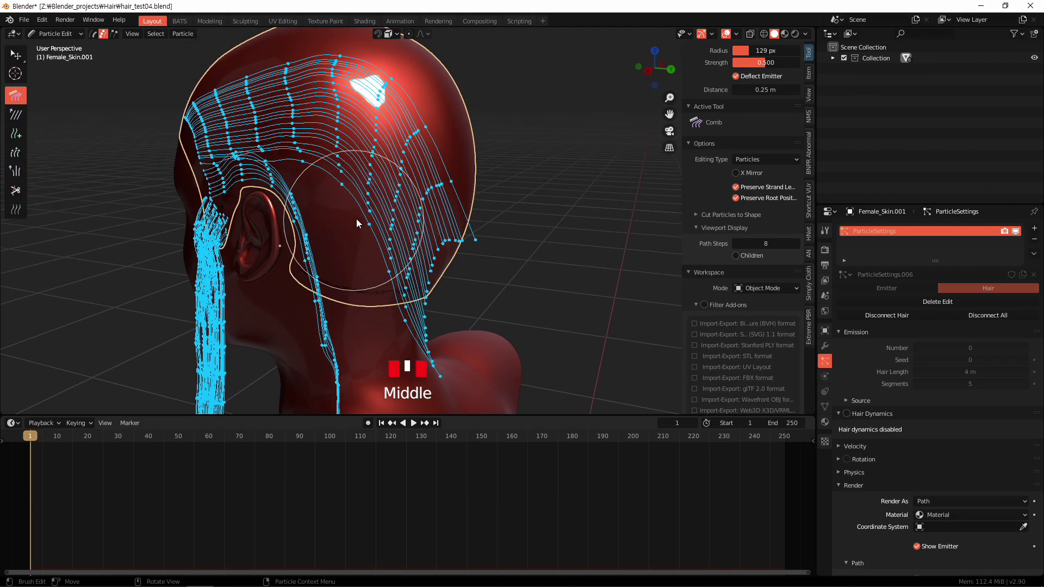
key(ctrl+z)
drag(367, 236, 526, 234)
key(c)
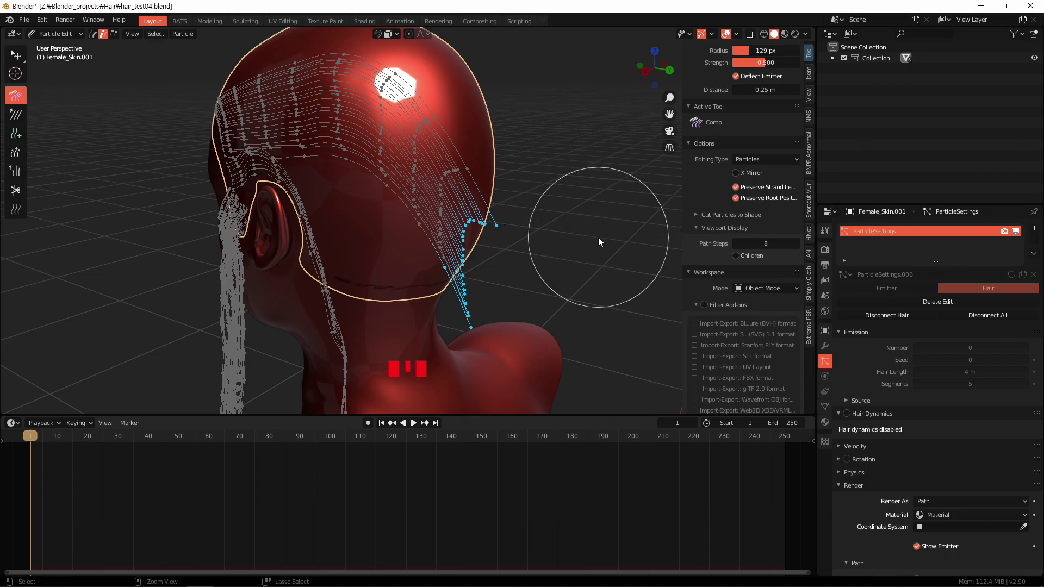
- Select the upper-back strand points and move them down toward the nape
key(ctrl+KP_Add)
key(ctrl+KP_Add)
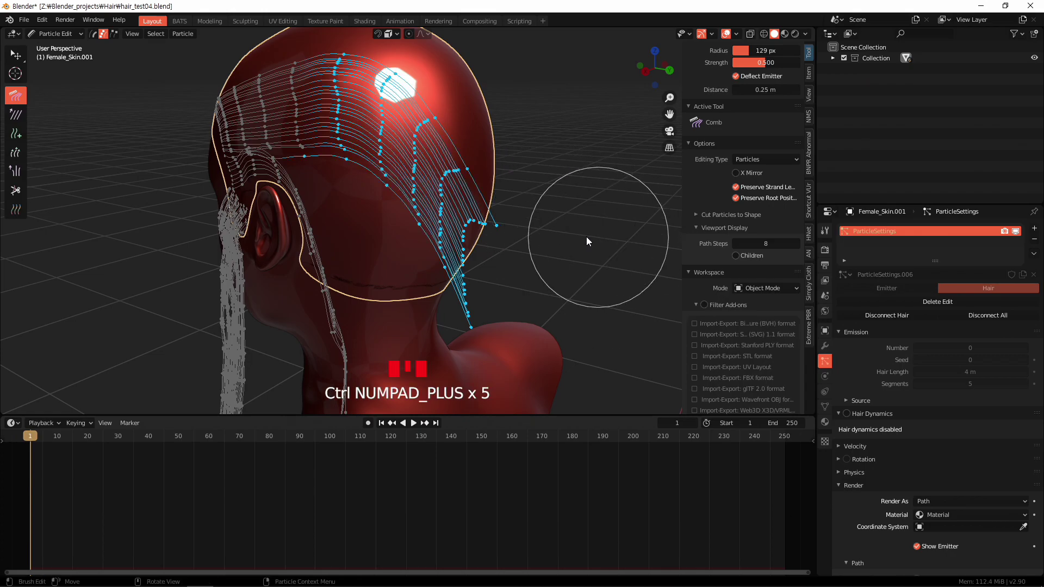
key(g)
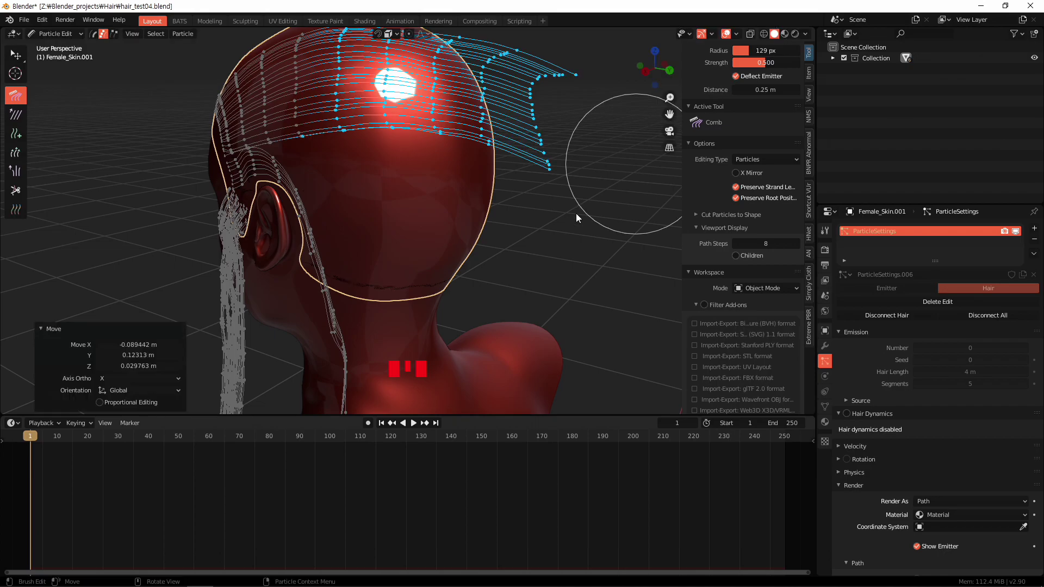
key(ctrl+KP_Subtract)
scroll(down, 3)
key(g)
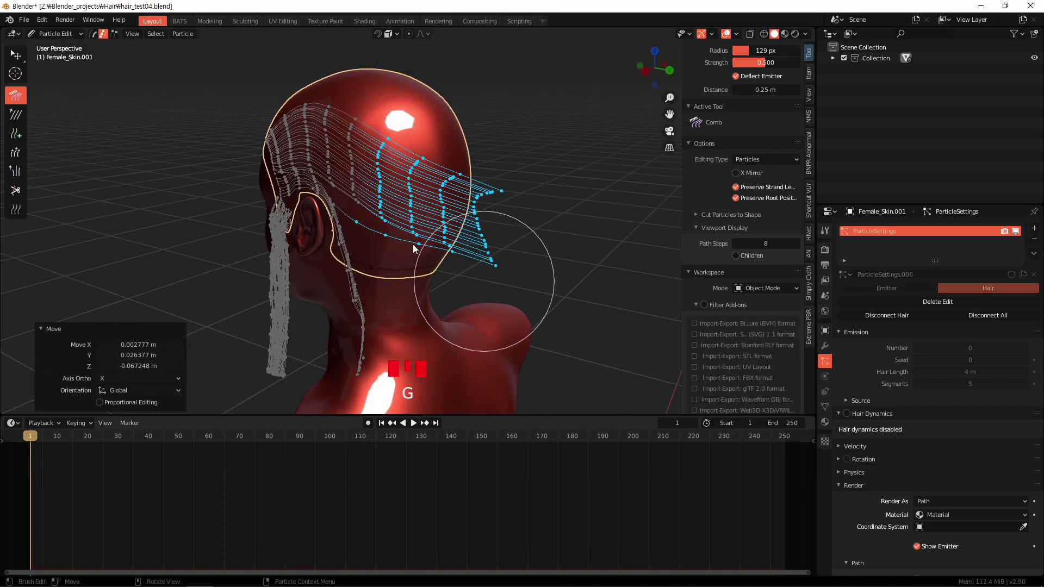
scroll(up, 3)
drag(433, 262, 559, 304)
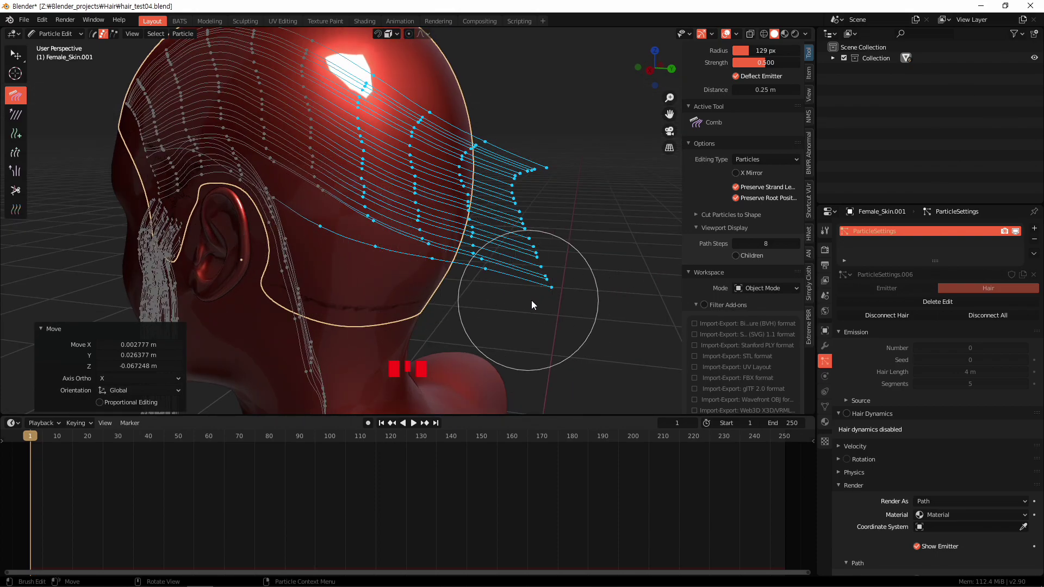
key(ctrl+KP_Subtract)
- Move the strand tips so they gather at the nape, then deselect everything
key(ctrl+KP_Subtract)
key(g)
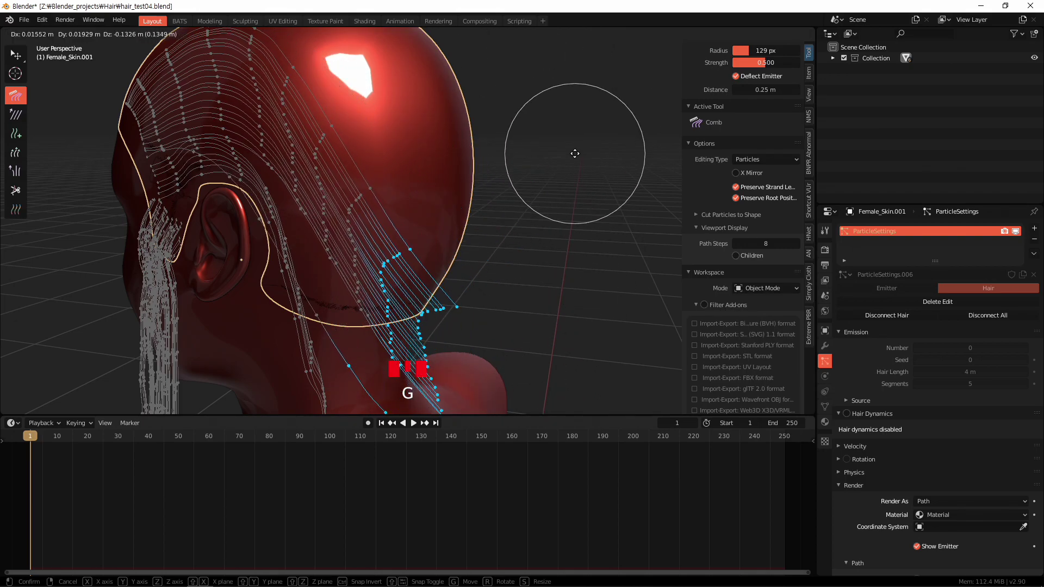
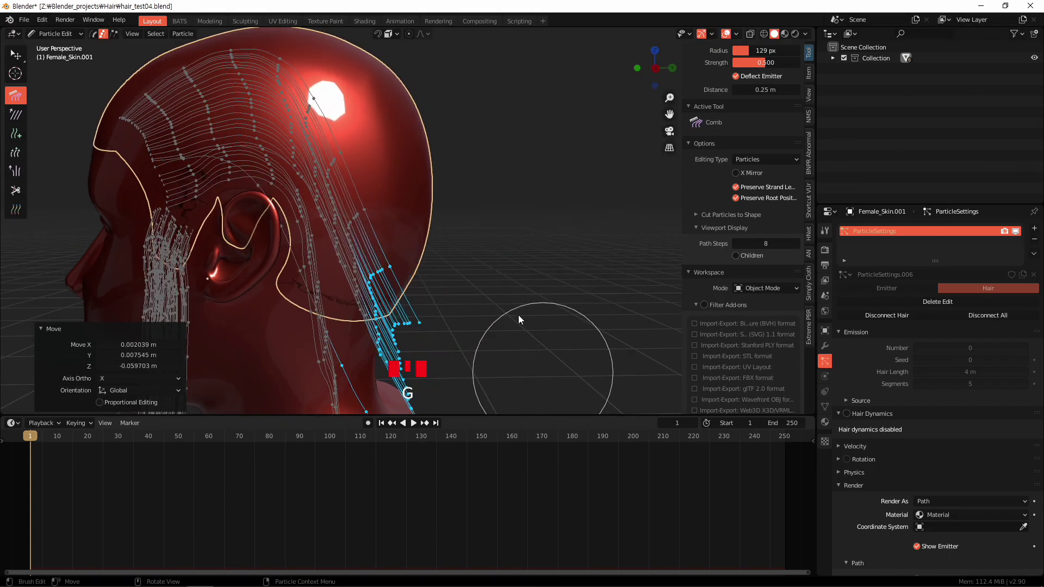
drag(554, 276, 543, 290)
scroll(up, 3)
middle_click(621, 339)
scroll(down, 3)
drag(619, 329, 573, 361)
key(alt+a)
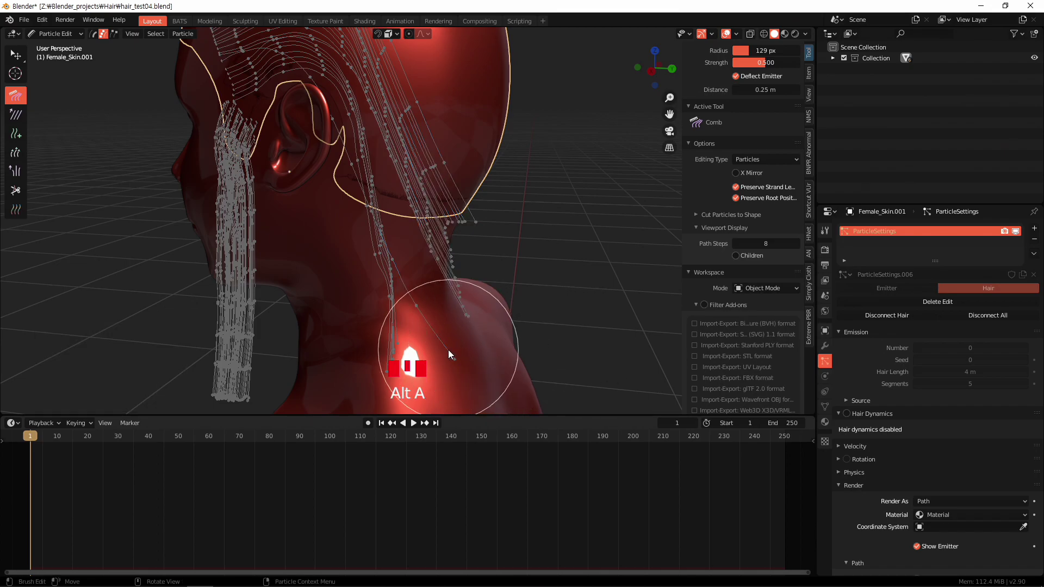
- Select a whole strand at the back and comb the back strands down along the neck
key(l)
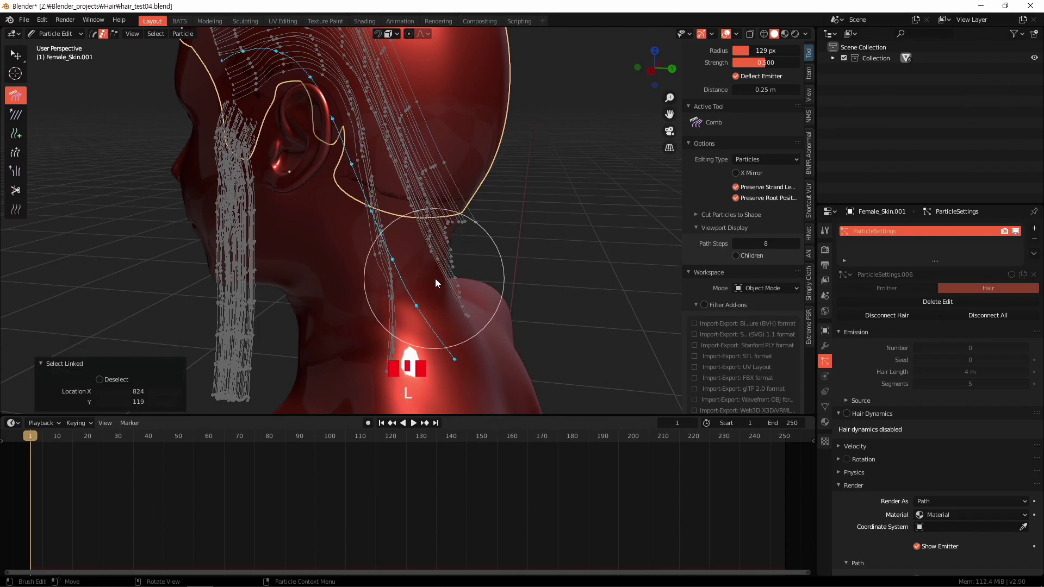
drag(451, 284, 365, 158)
drag(365, 158, 473, 286)
drag(473, 285, 367, 297)
drag(368, 297, 431, 345)
drag(431, 345, 530, 330)
- Reselect linked strands and comb them down behind the neck from several angles
text(l)
key(alt+a)
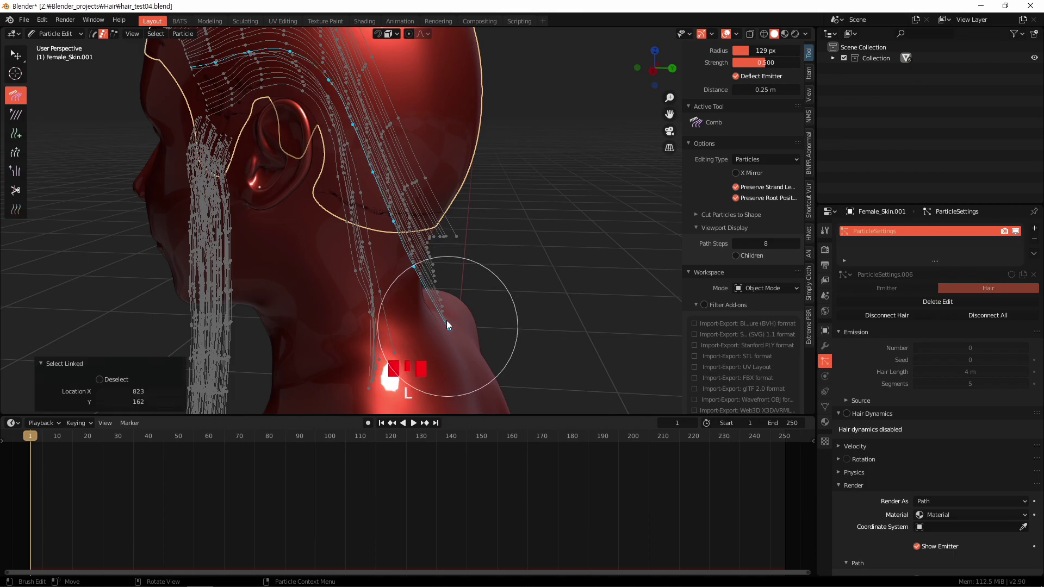
drag(429, 359, 412, 311)
middle_click(412, 311)
drag(350, 276, 401, 262)
middle_click(401, 261)
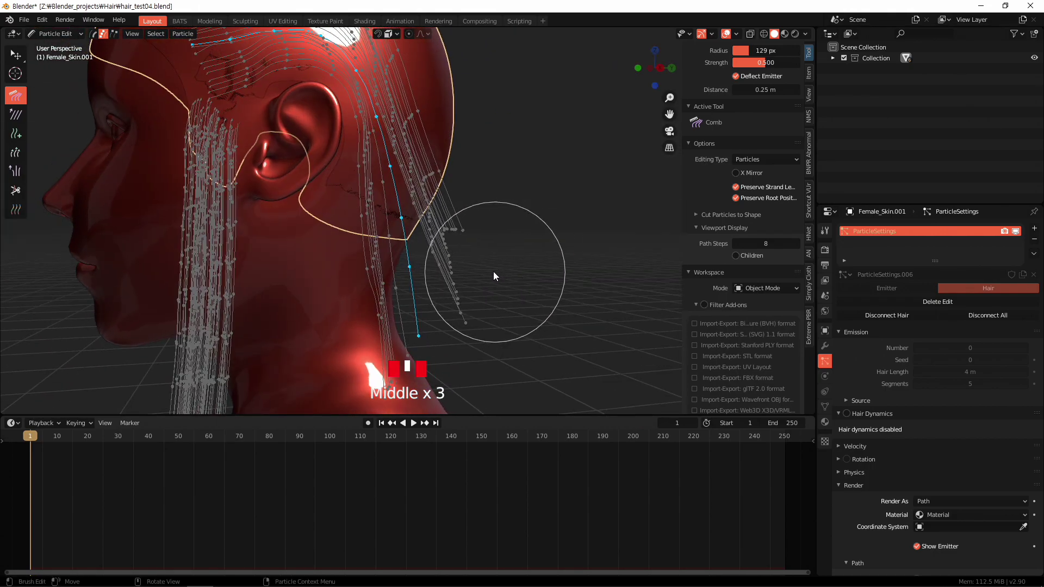
- Resize the Comb brush and orbit to view the back of the head
key(c)
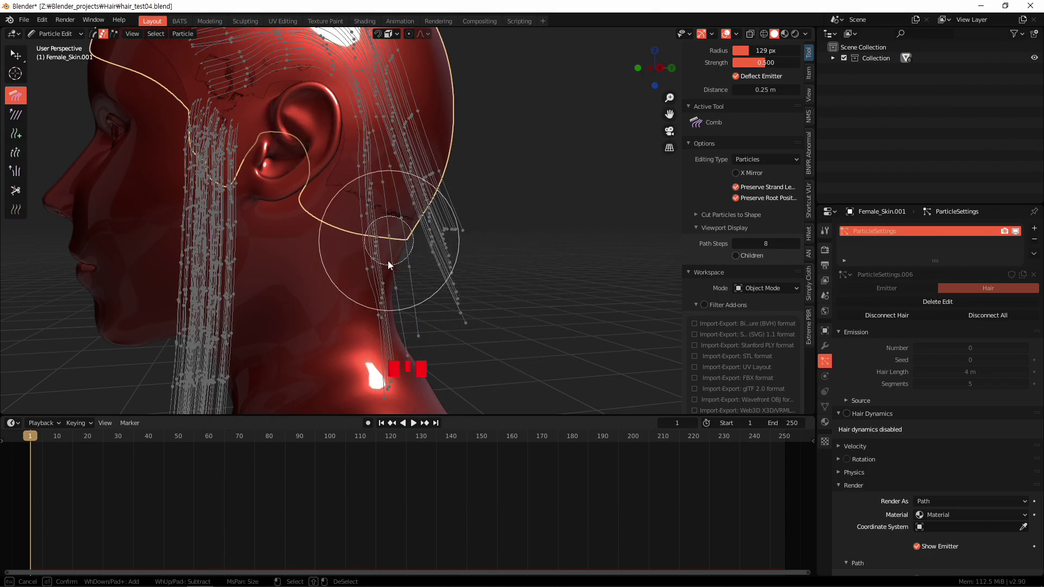
drag(518, 227, 512, 274)
key(c)
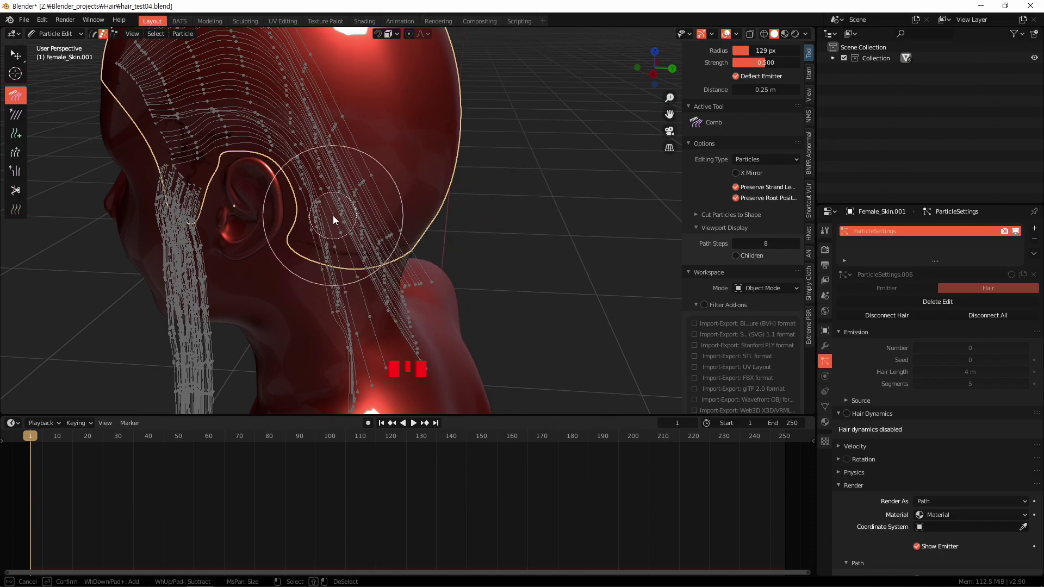
middle_click(505, 251)
scroll(down, 3)
middle_click(518, 274)
scroll(up, 3)
scroll(down, 3)
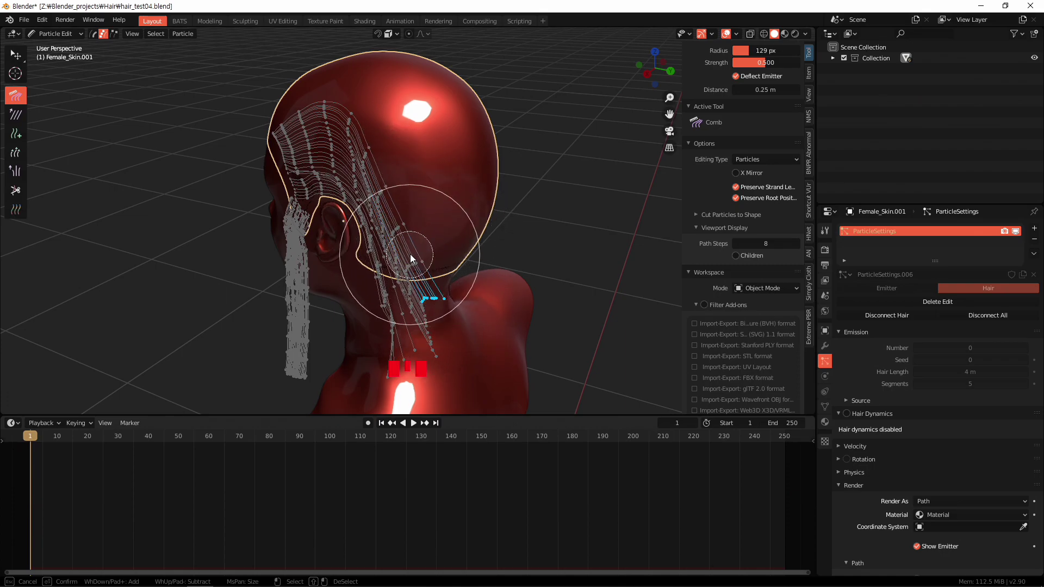
- Set the comb size, select the remaining strand tips and move them toward the neck
drag(506, 284, 511, 303)
key(ctrl+KP_Add)
key(ctrl+KP_Add)
key(ctrl+KP_Subtract)
key(ctrl+KP_Subtract)
scroll(up, 3)
middle_click(514, 302)
key(g)
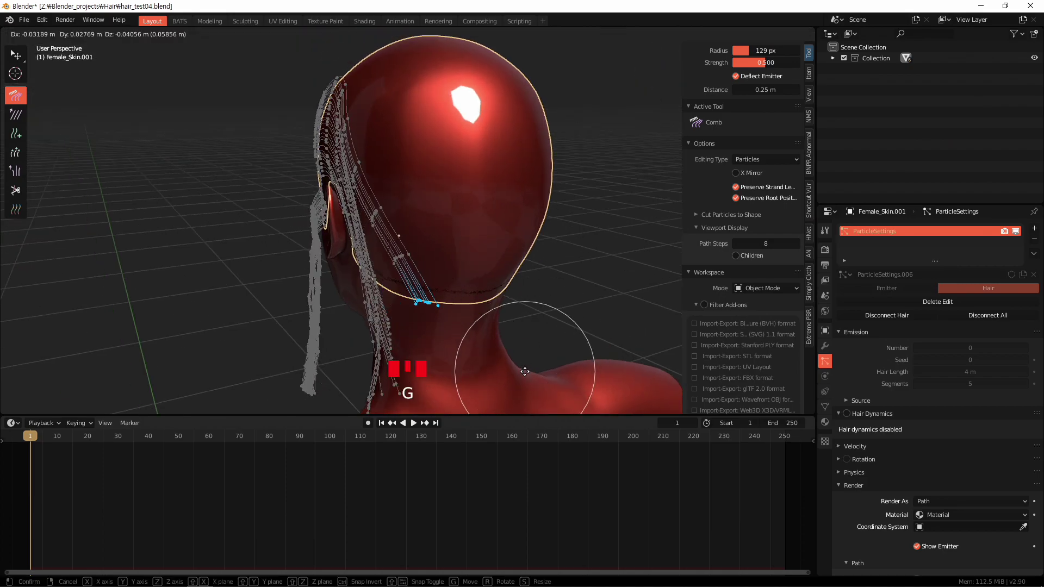
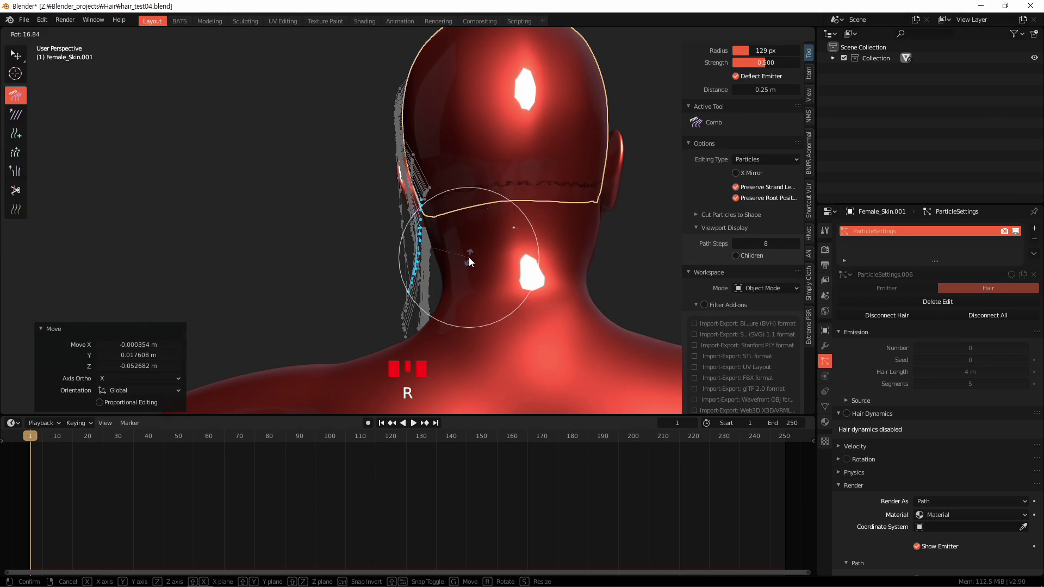
- Rotate the selected strands down the neck and comb them into place
drag(473, 287, 394, 232)
key(ctrl+KP_Add)
key(ctrl+KP_Add)
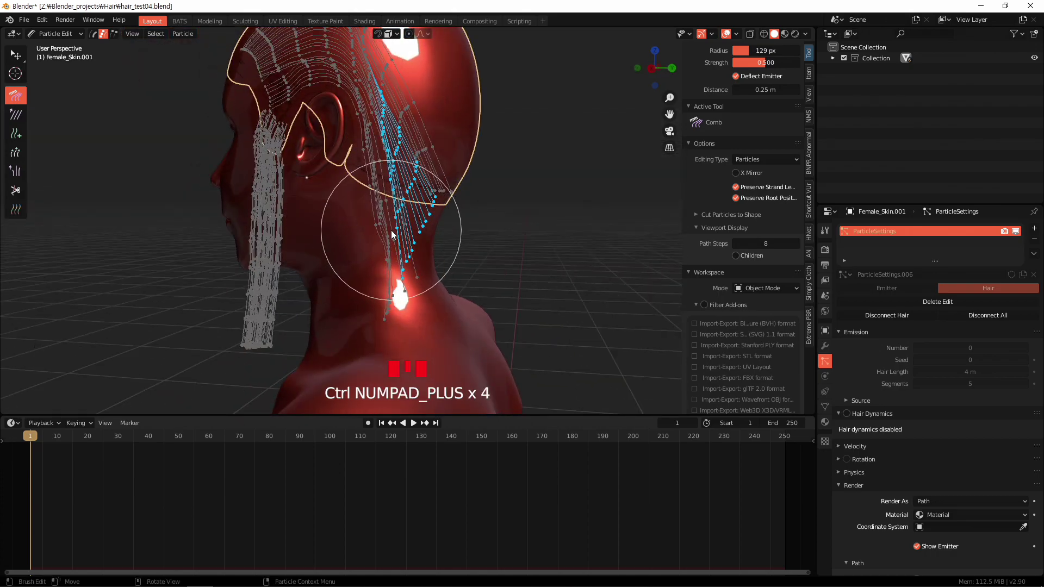
scroll(up, 3)
drag(473, 180, 513, 234)
drag(573, 232, 484, 227)
middle_click(484, 227)
- Comb the last strands down, leave Particle Edit for Object Mode and view the groomed head
key(Tab)
drag(533, 230, 566, 267)
key(ctrl+Tab)
middle_click(534, 255)
scroll(down, 3)
drag(491, 241, 578, 232)
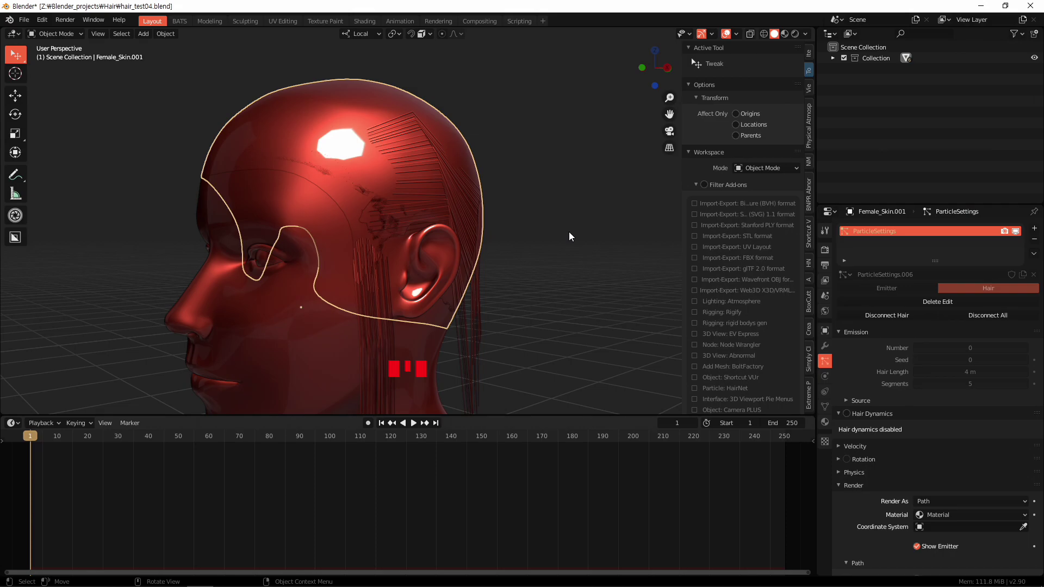